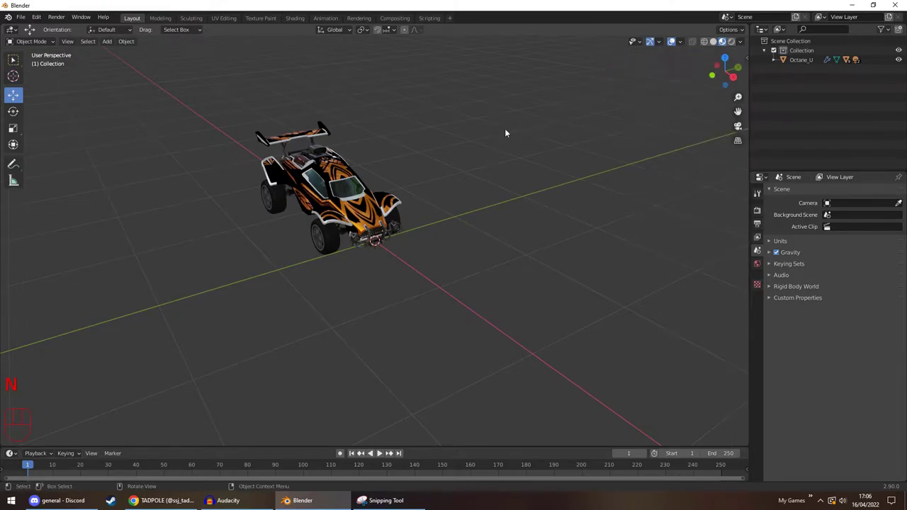
Orbit the view around the car before adding a plane at the origin
drag(522, 152, 497, 145)
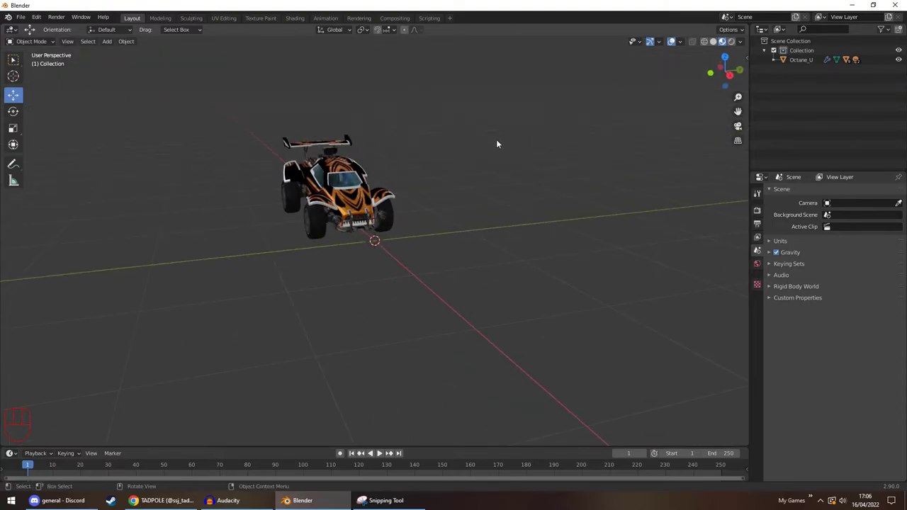
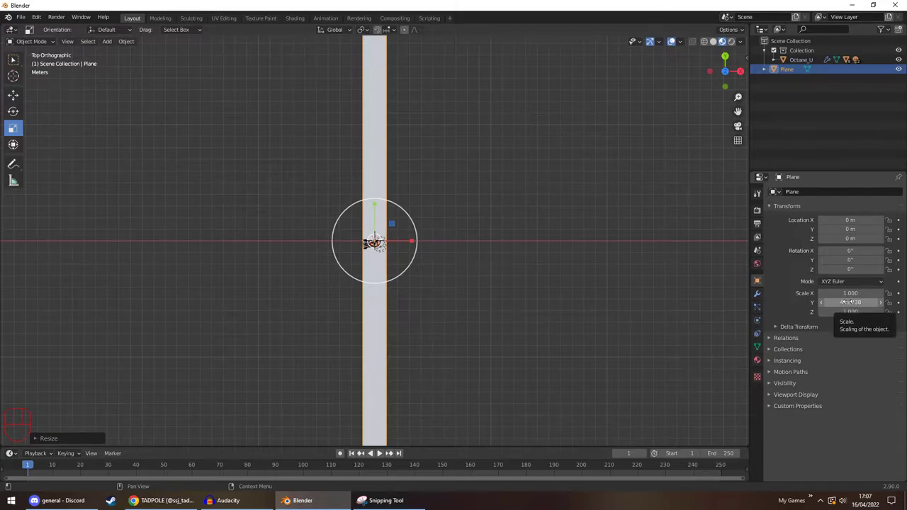
Set the plane's Scale X and Y both to 172.845 via copy and paste
key(ctrl+c)
key(ctrl+v)
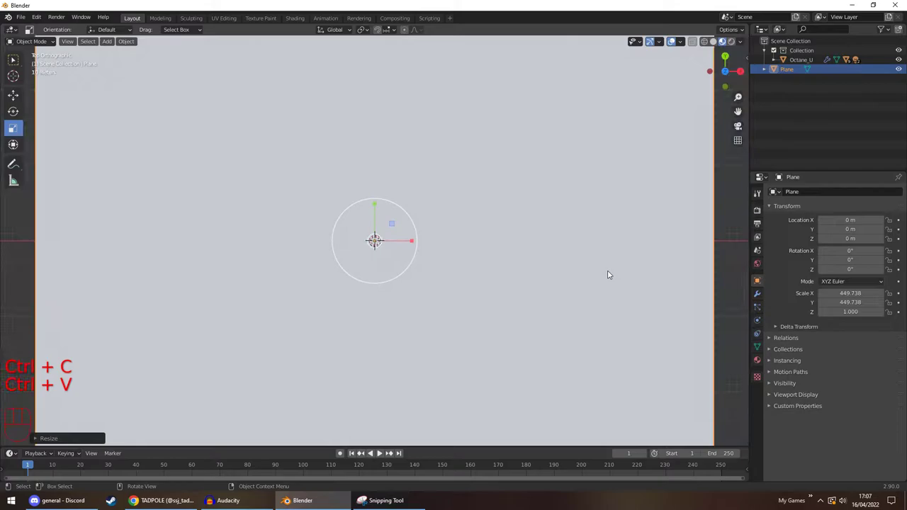
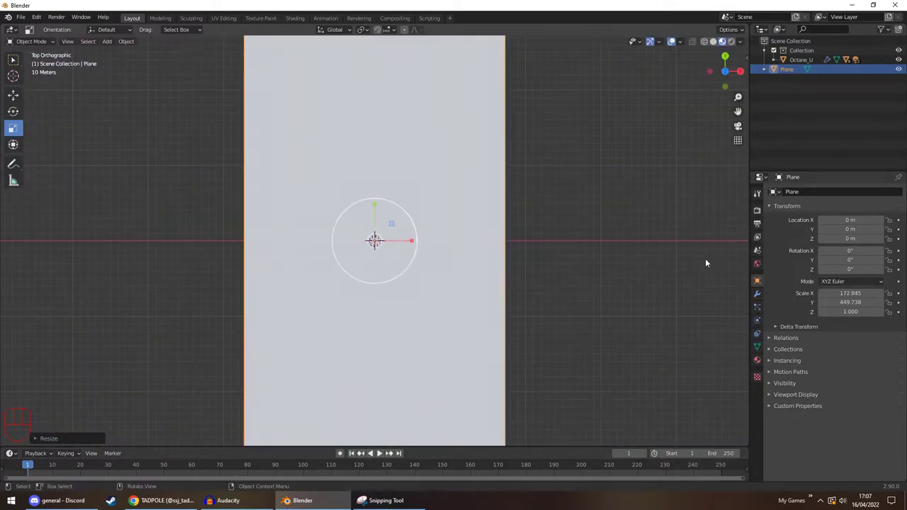
key(ctrl+c)
key(ctrl+v)
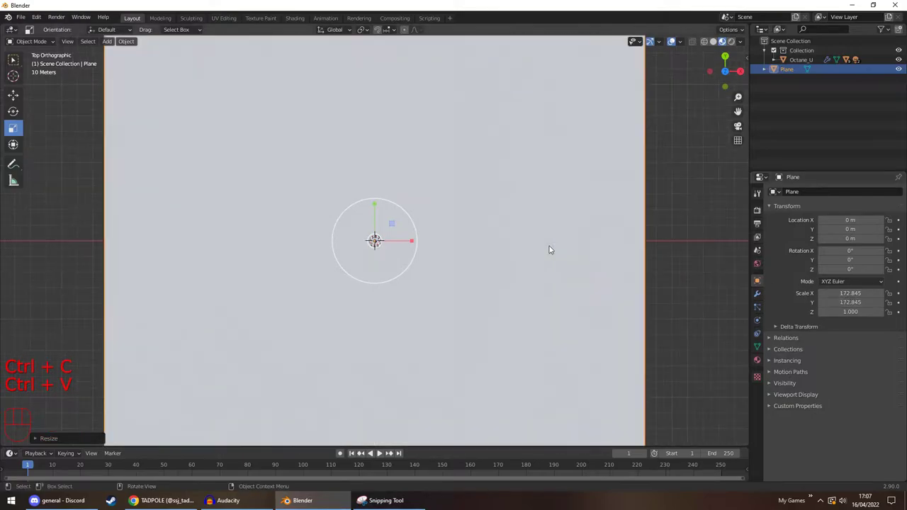
Move the plane along X to about -170.88 m beside the car and return to perspective view
key(g)
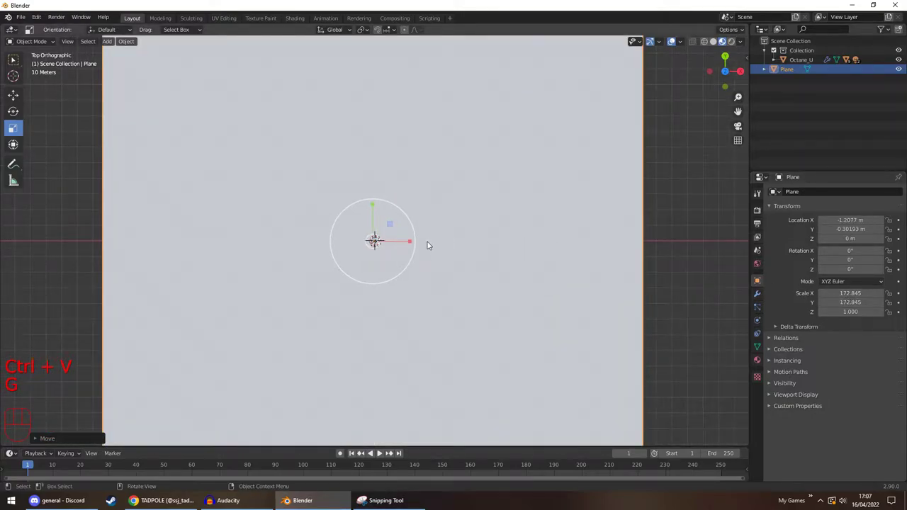
click(571, 185)
key(space)
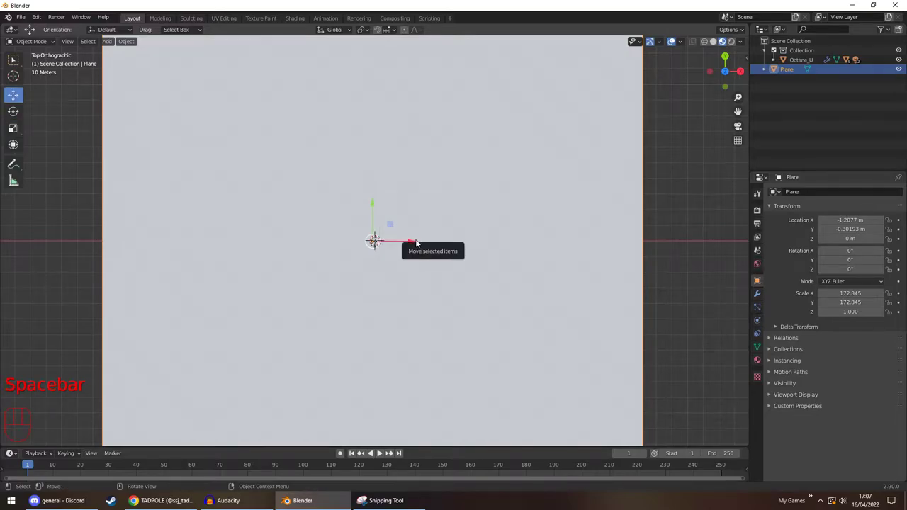
drag(414, 245, 158, 234)
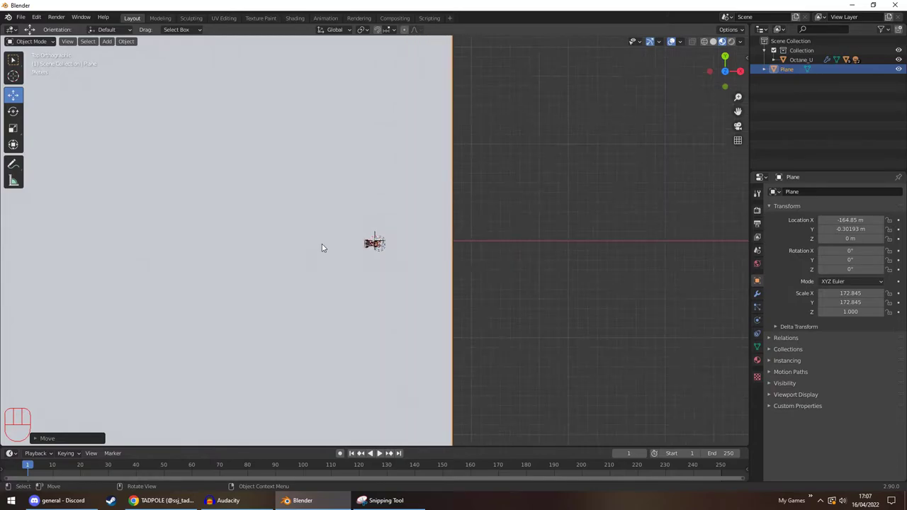
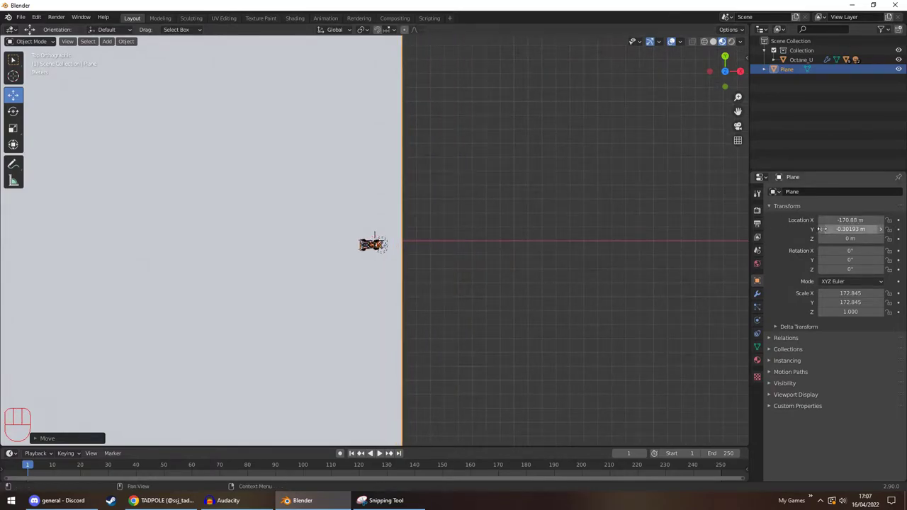
drag(494, 252, 458, 195)
drag(501, 273, 481, 266)
click(481, 267)
middle_click(476, 264)
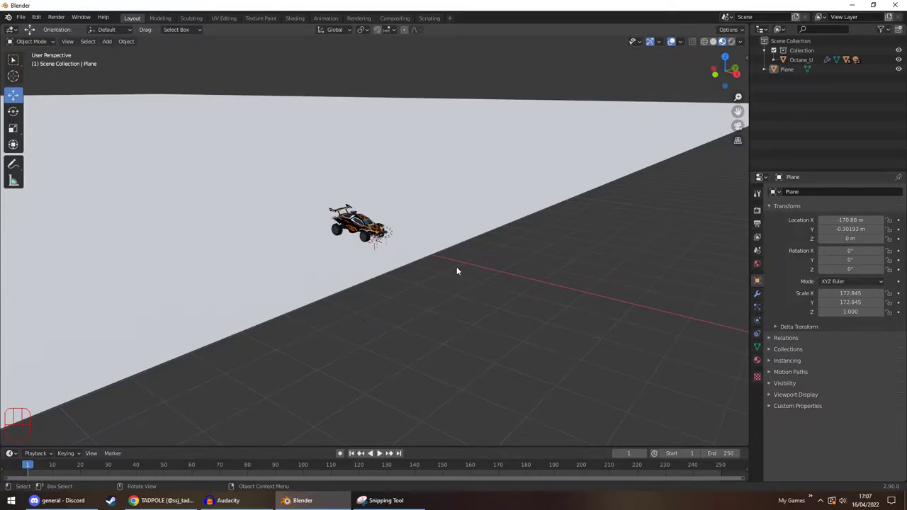
Rename the large ground plane to Sand and add a new plane viewed from the top
click(297, 195)
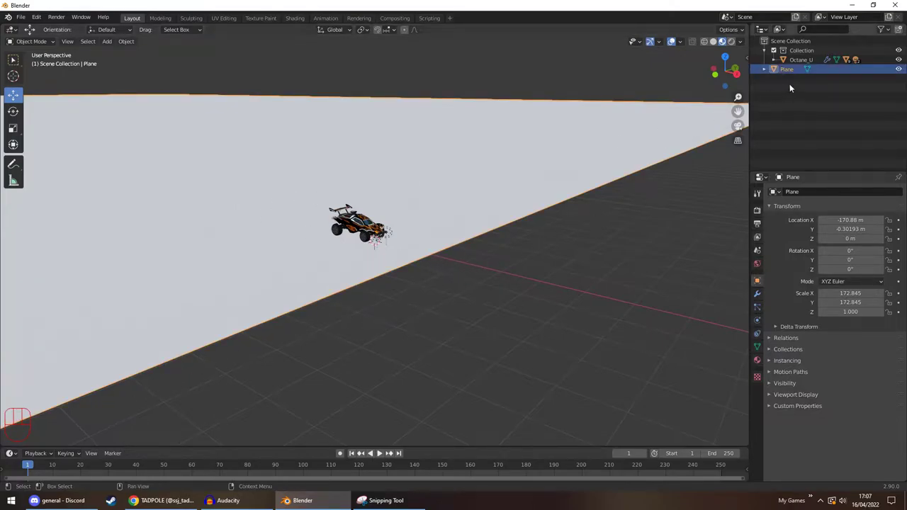
click(790, 74)
drag(789, 73, 773, 73)
drag(119, 52, 211, 64)
middle_click(397, 205)
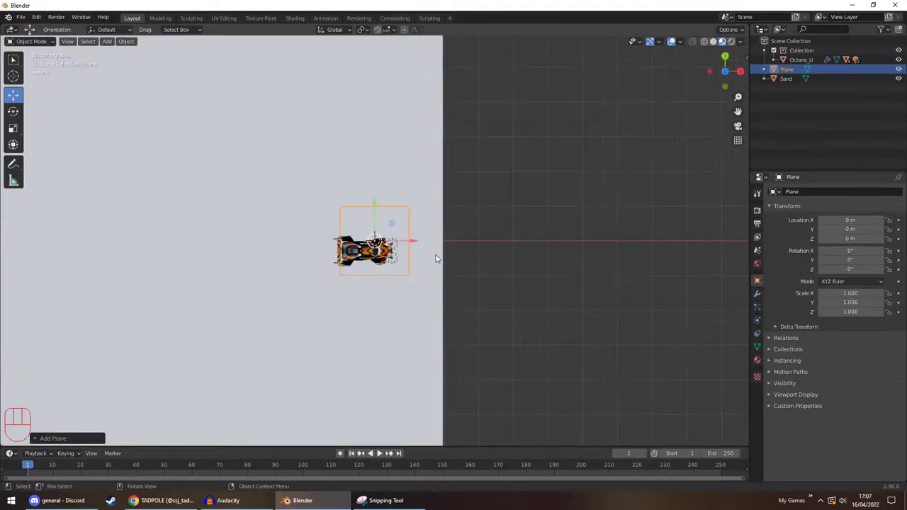
Make the new plane a strip scaled 3.344 by 172.845 (copying Sand's Scale Y) at X ≈ 5.31 m
drag(411, 243, 520, 244)
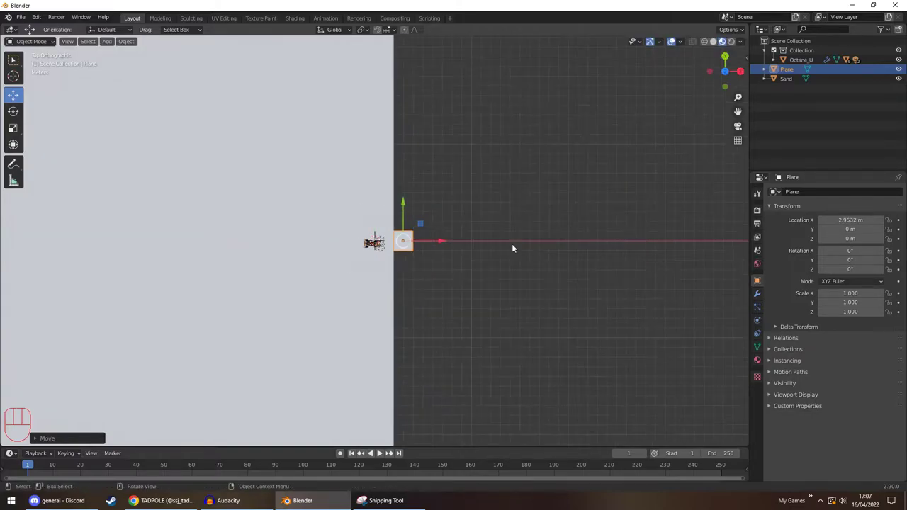
key(space)
click(395, 211)
click(336, 180)
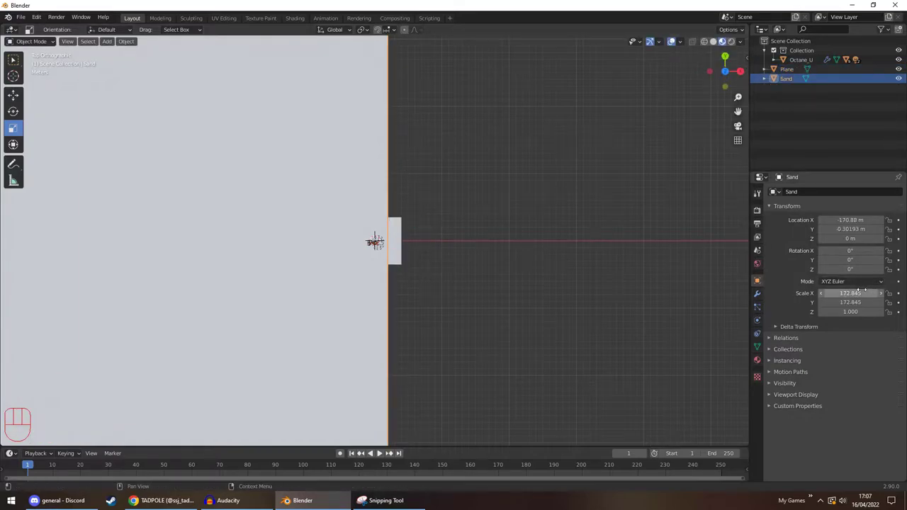
key(ctrl+c)
click(402, 241)
key(ctrl+v)
key(ctrl+z)
key(ctrl+v)
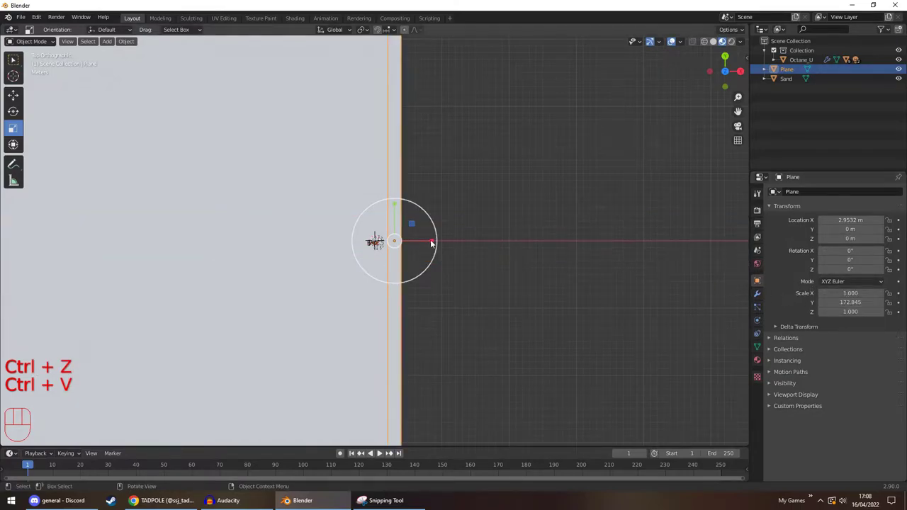
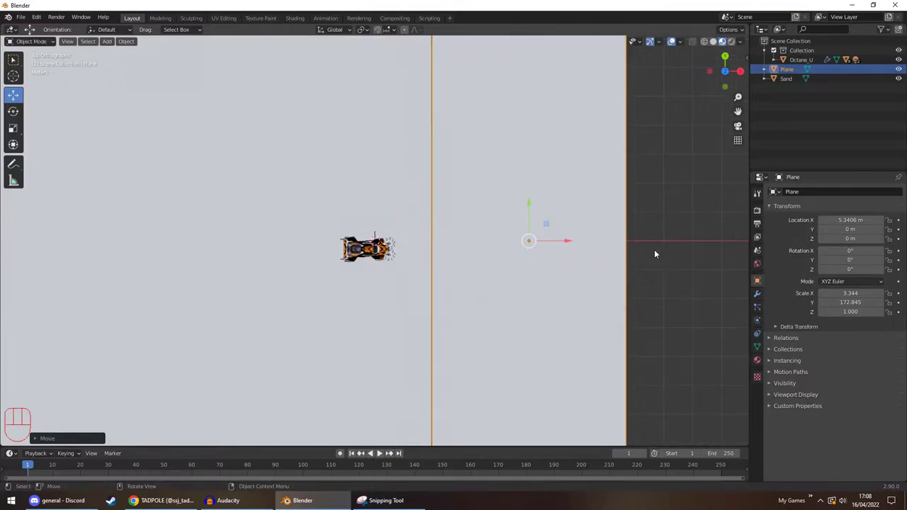
drag(679, 244, 678, 244)
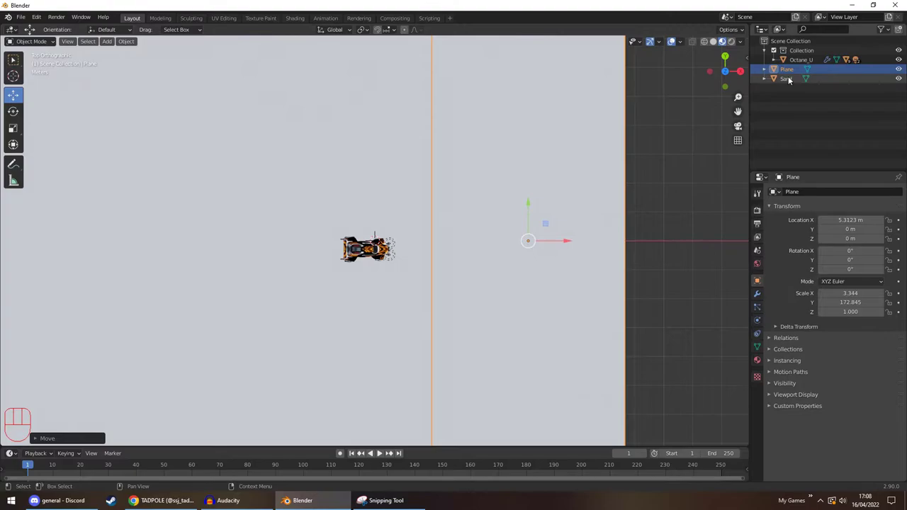
Rename the strip plane to Road, reselect Sand and orbit back to a perspective view
click(792, 68)
drag(793, 68, 753, 118)
click(791, 80)
drag(665, 209, 584, 151)
drag(550, 174, 560, 148)
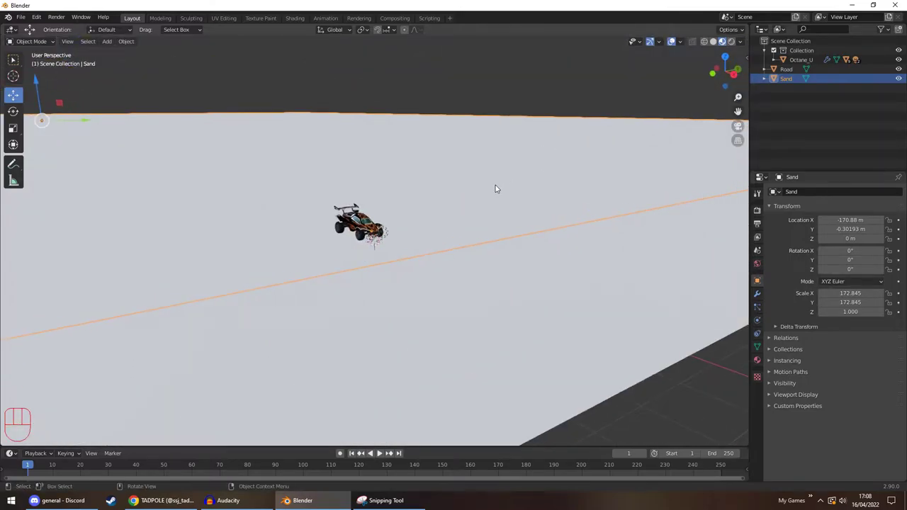
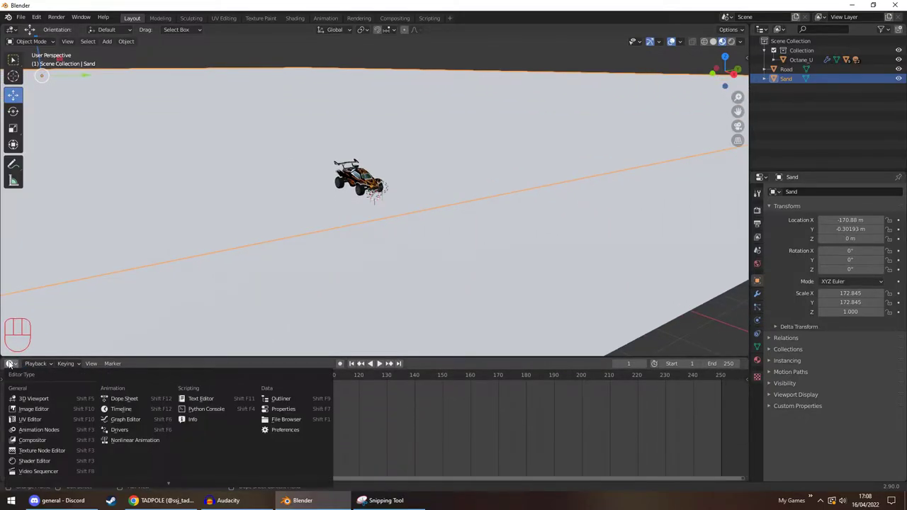
Expand the Shader Editor and delete the Image Texture node from the Sand material
drag(14, 362, 65, 466)
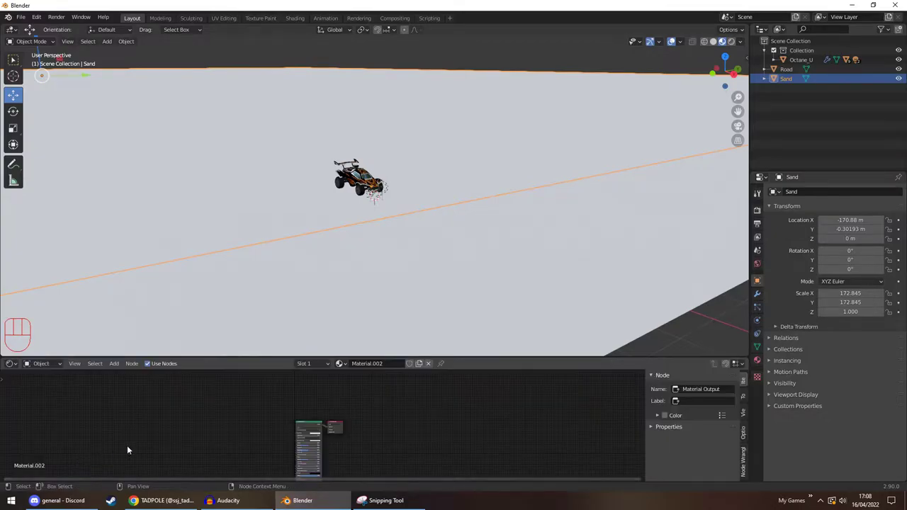
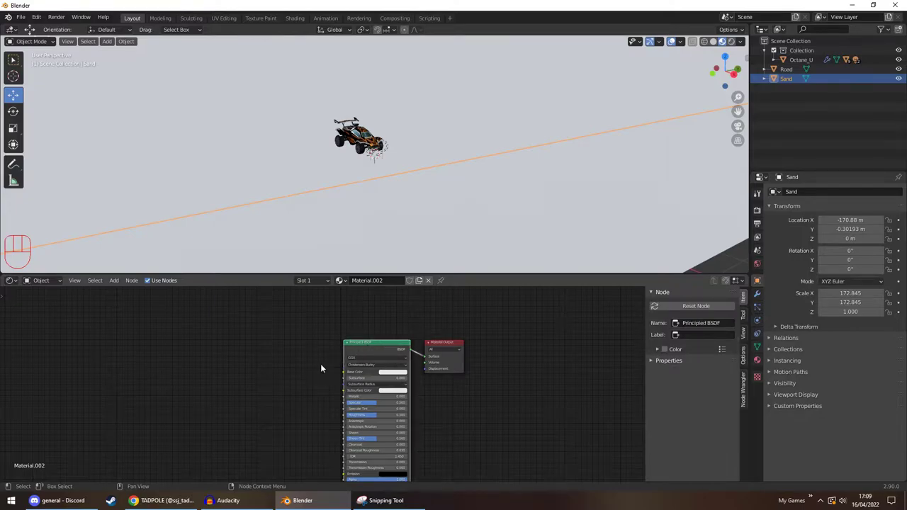
key(ctrl+t)
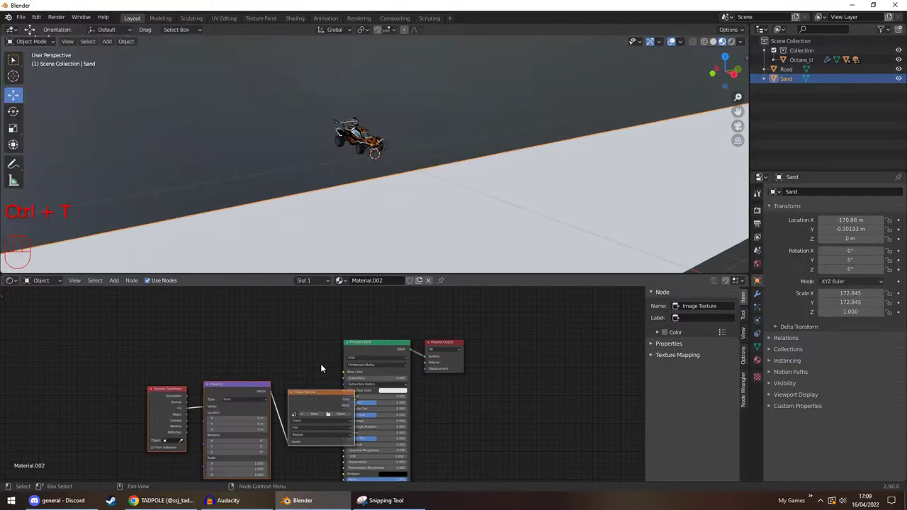
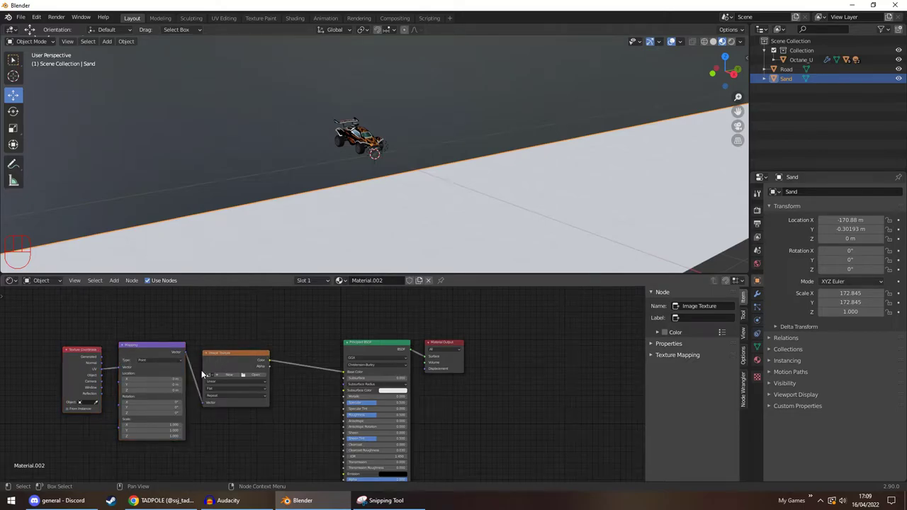
drag(231, 365, 231, 392)
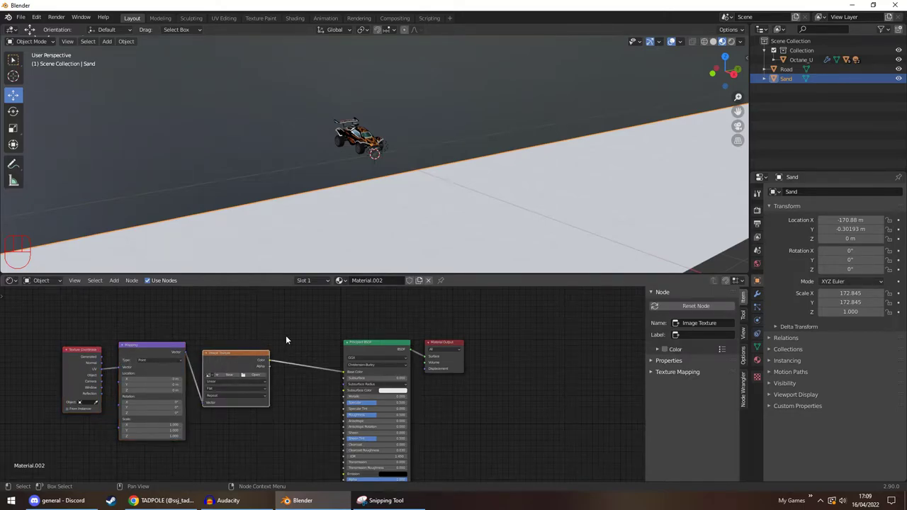
key(Delete)
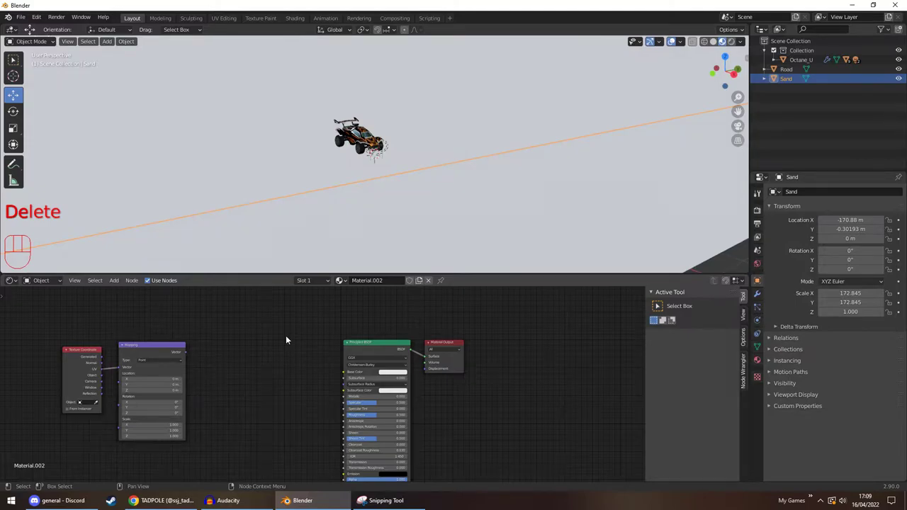
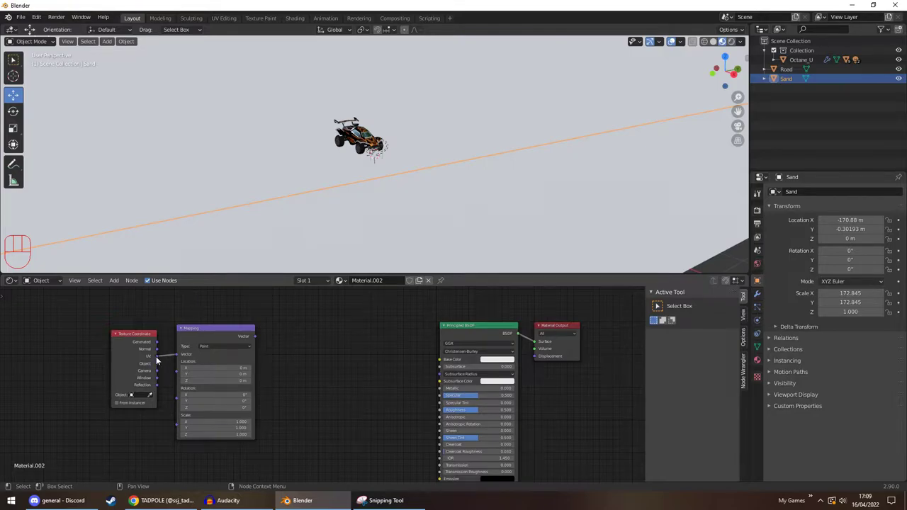
drag(160, 348, 180, 355)
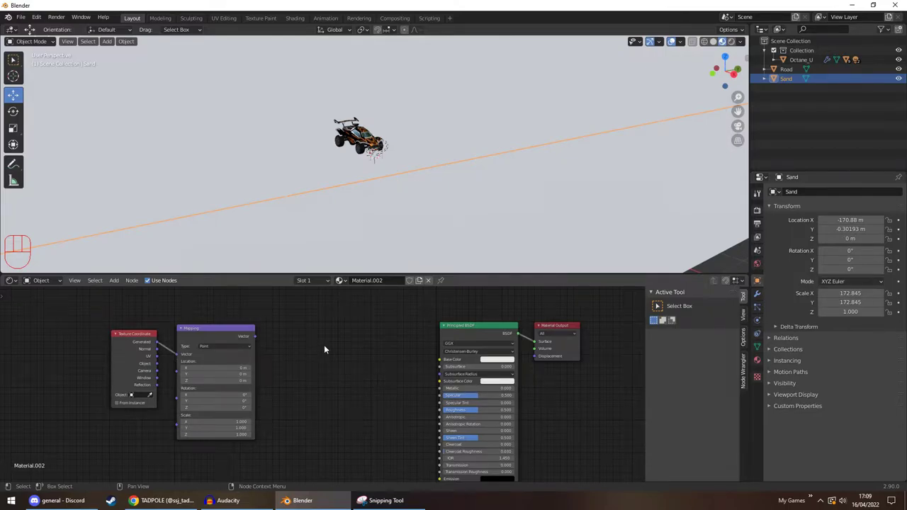
Add Noise Texture and Bump nodes, wiring Noise into Bump Height and Bump Normal into the BSDF Normal
key(shift+a)
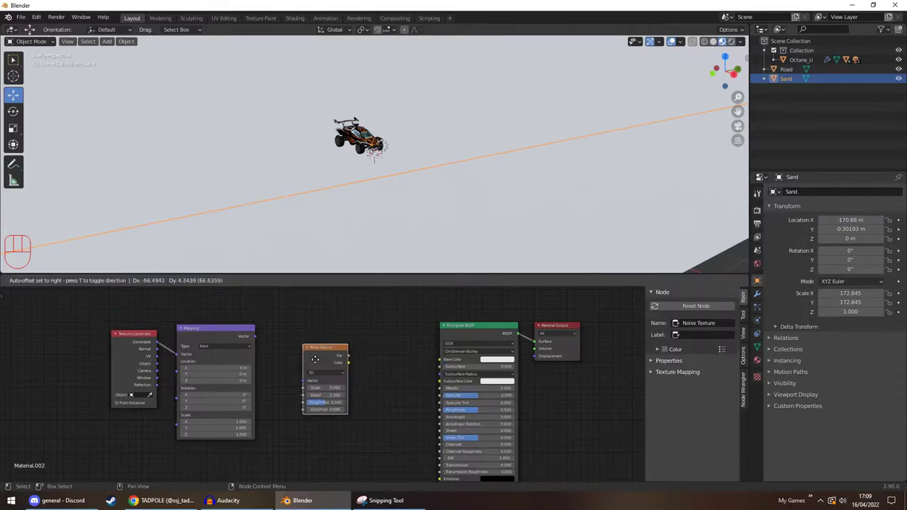
drag(261, 339, 281, 375)
click(380, 379)
key(shift+a)
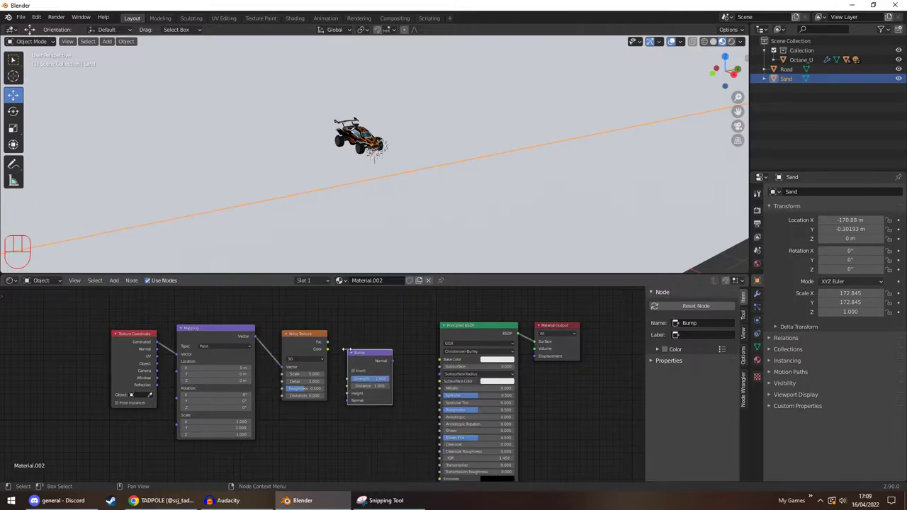
drag(332, 343, 358, 395)
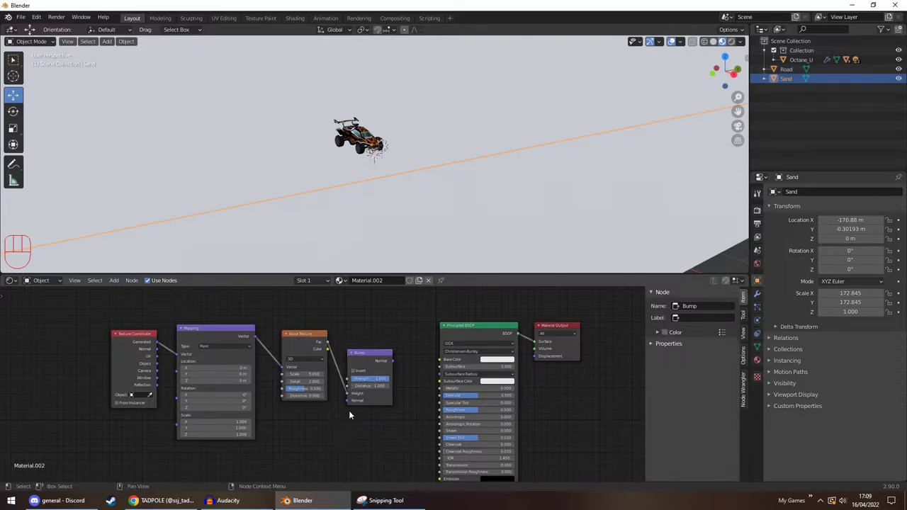
middle_click(404, 373)
drag(391, 343, 435, 477)
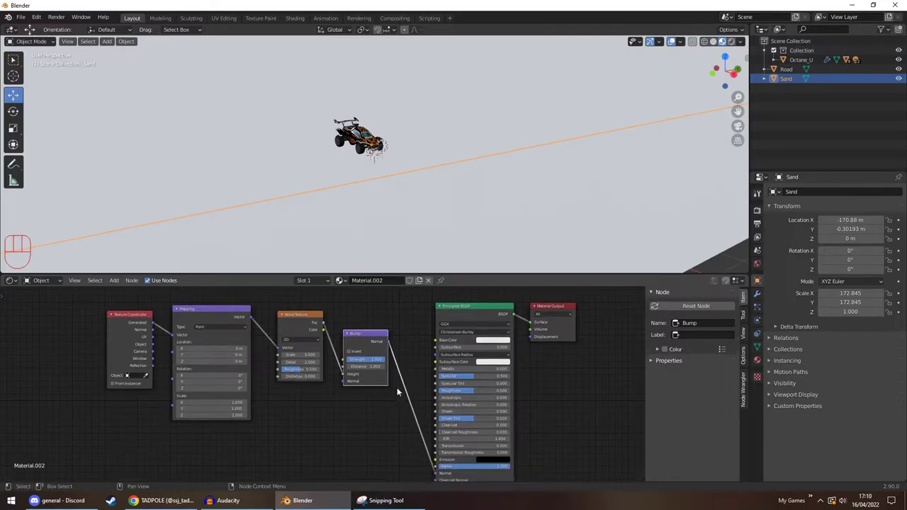
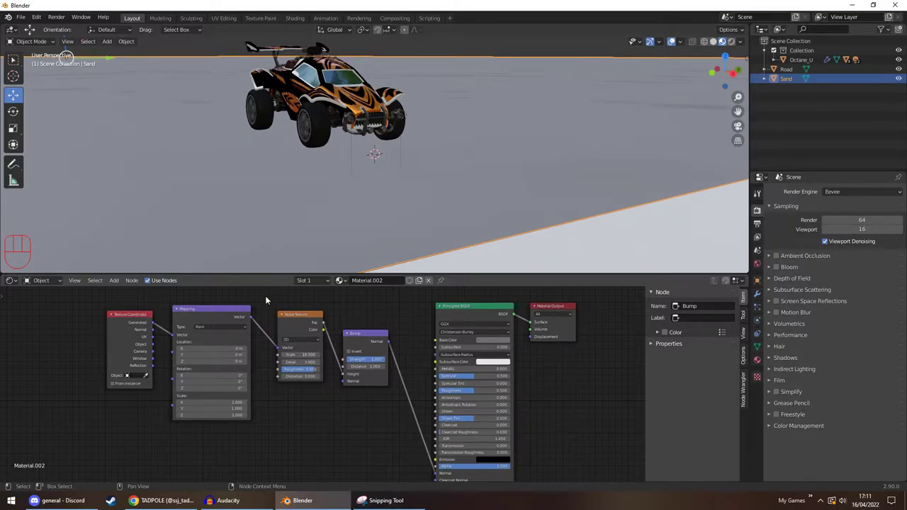
Orbit the viewport to bring the car and the 72.845-scaled bumpy sand into view
middle_click(239, 157)
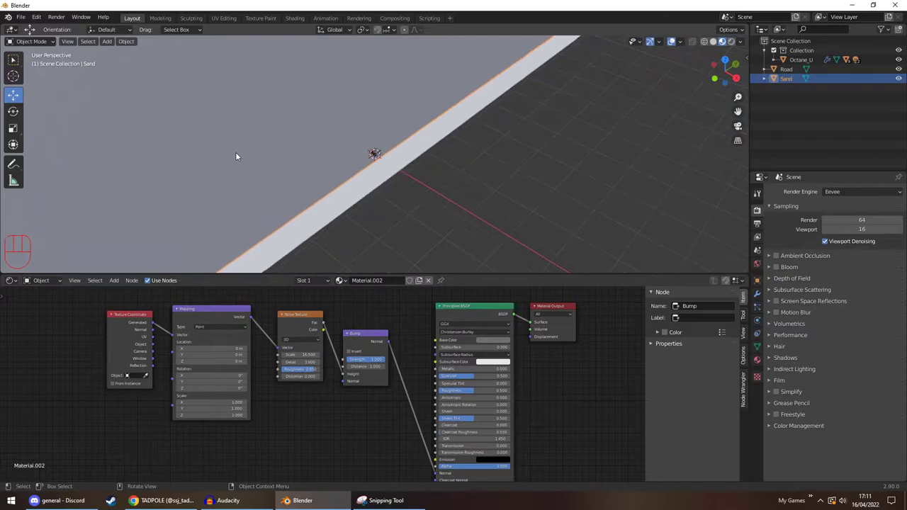
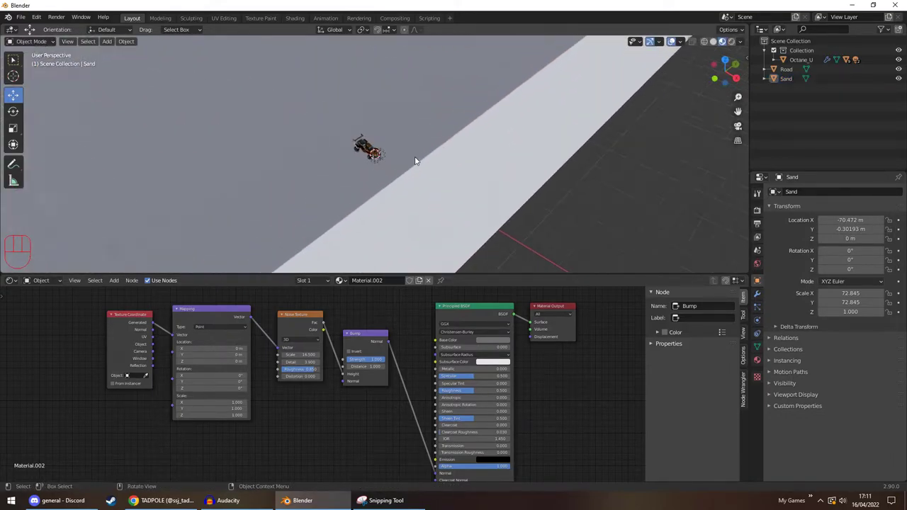
drag(416, 161, 407, 133)
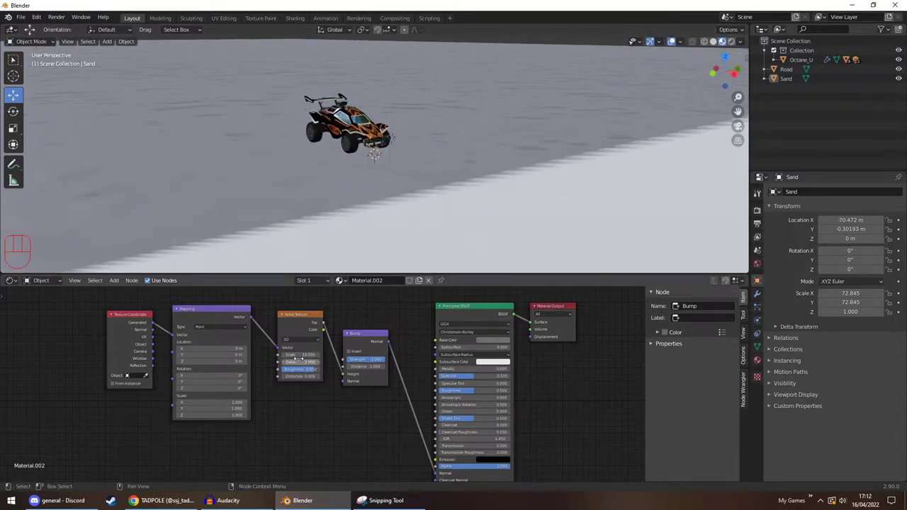
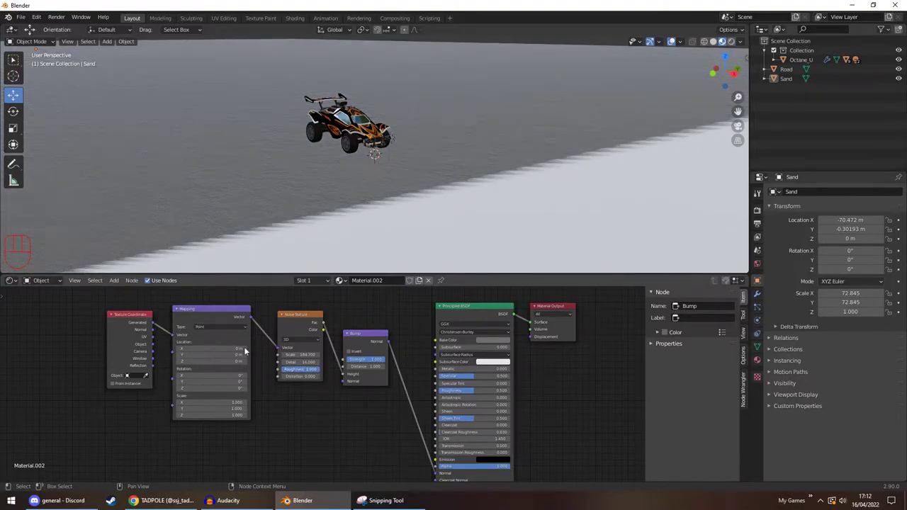
Adjust the view of the car and sand before picking the Principled BSDF base colour
drag(312, 197, 306, 210)
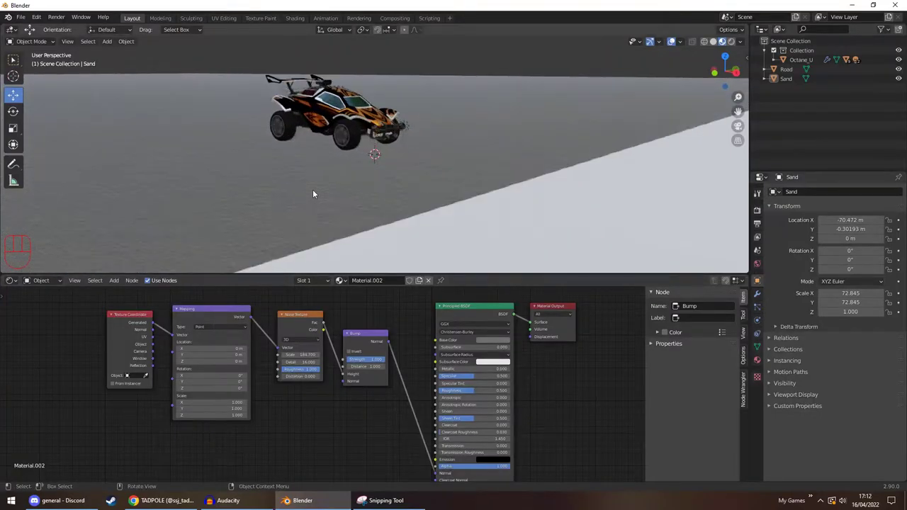
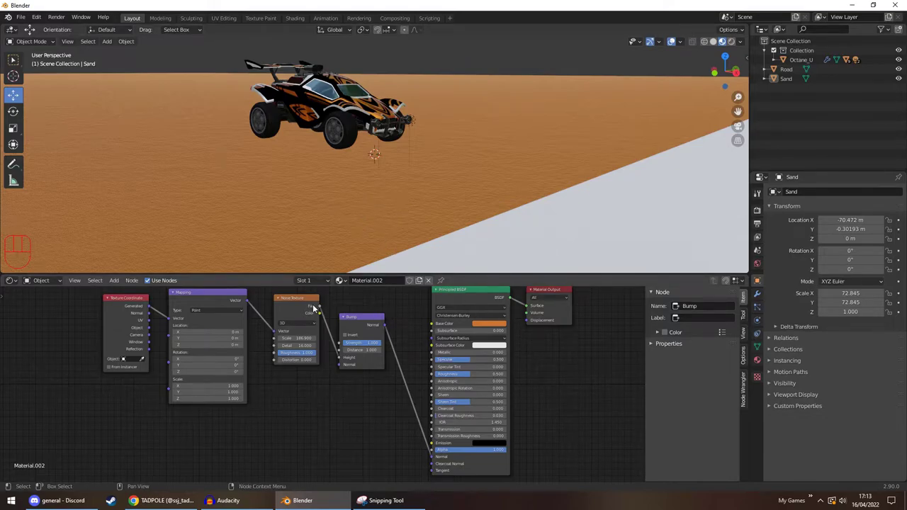
Link the Noise Texture to Roughness and lower Metallic to 0.055 and Specular to 0.145 on the orange sand
drag(321, 311, 431, 379)
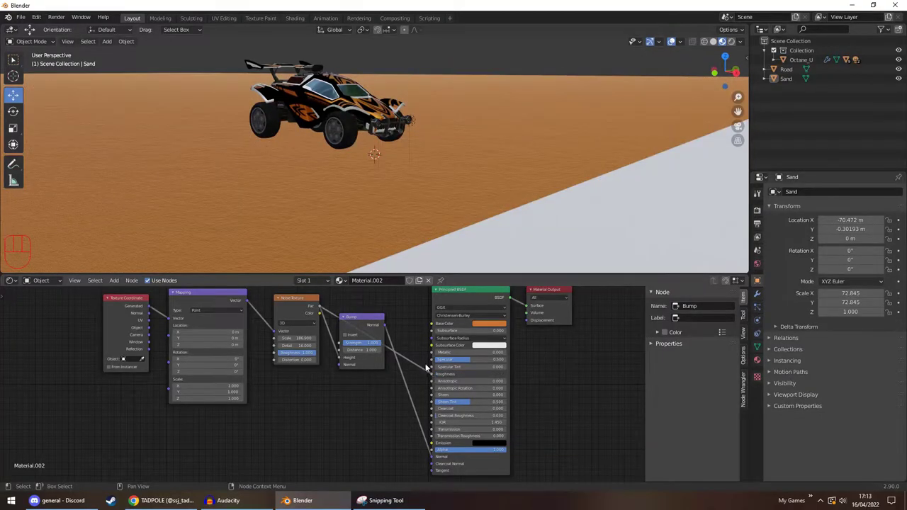
drag(349, 246, 373, 243)
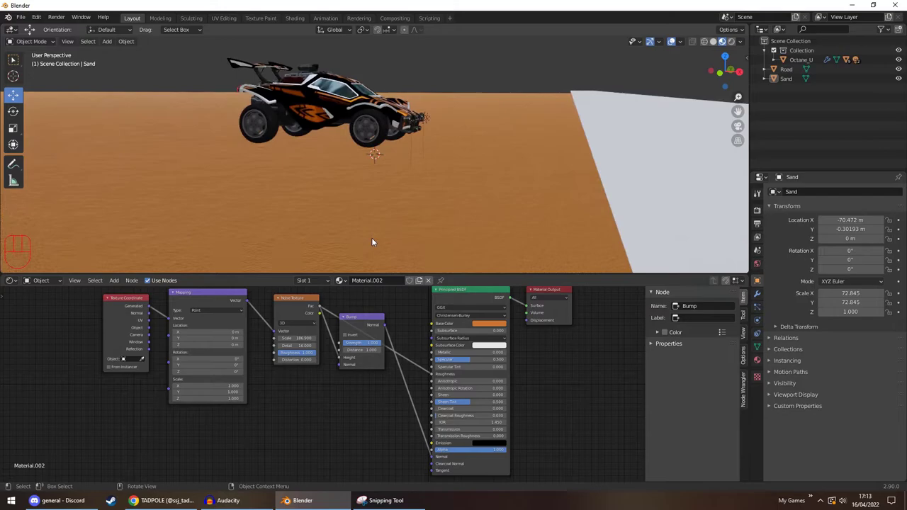
drag(450, 228, 437, 231)
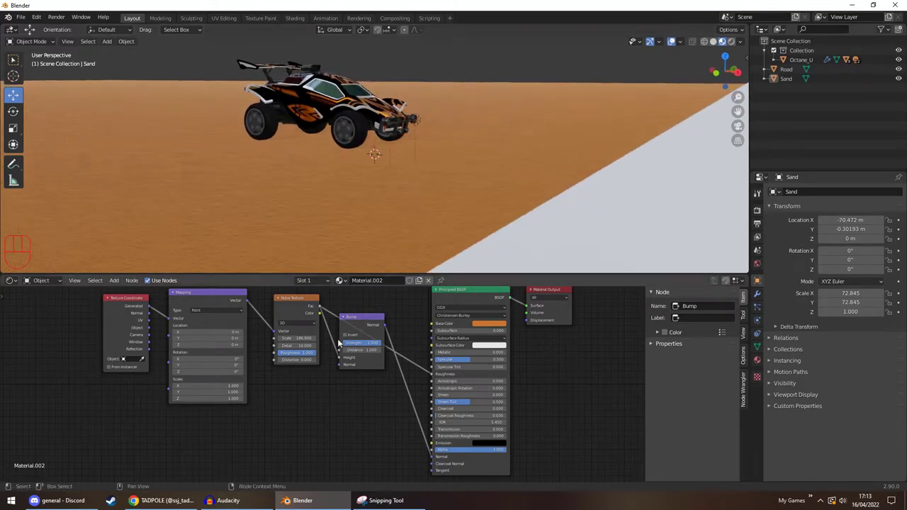
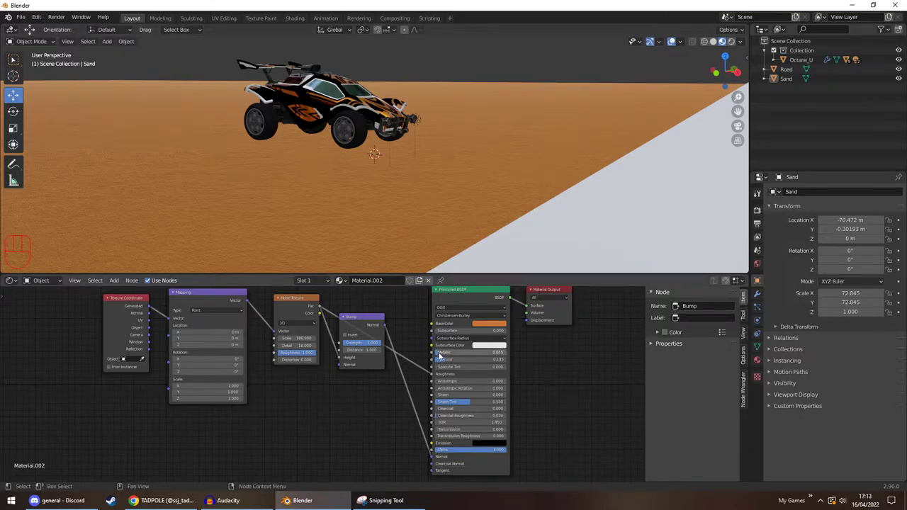
drag(450, 178, 419, 162)
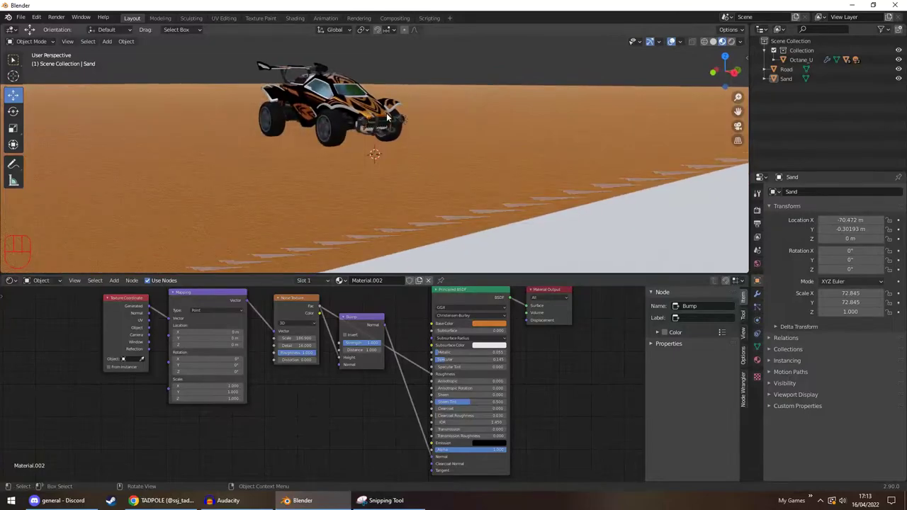
Raise the car Octane_U with the move gizmo to Z ≈ 0.216 m above the sand
click(373, 106)
drag(324, 80, 333, 96)
drag(360, 154, 393, 150)
middle_click(392, 105)
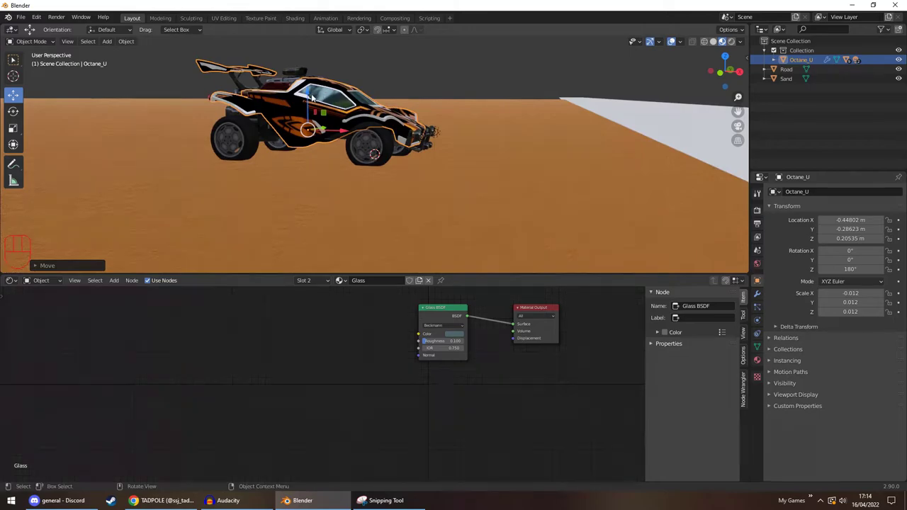
drag(312, 92, 310, 93)
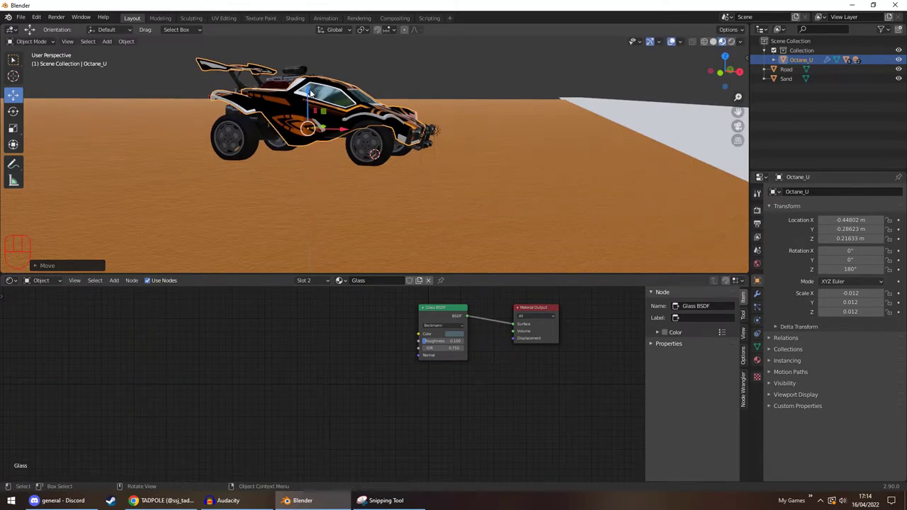
Zoom out to see the road and sand around the car
drag(475, 110, 424, 114)
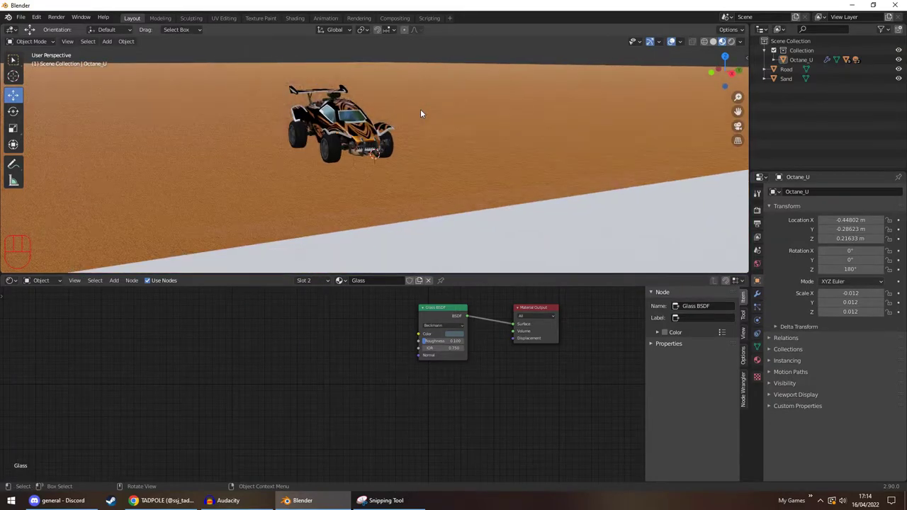
drag(428, 116, 447, 123)
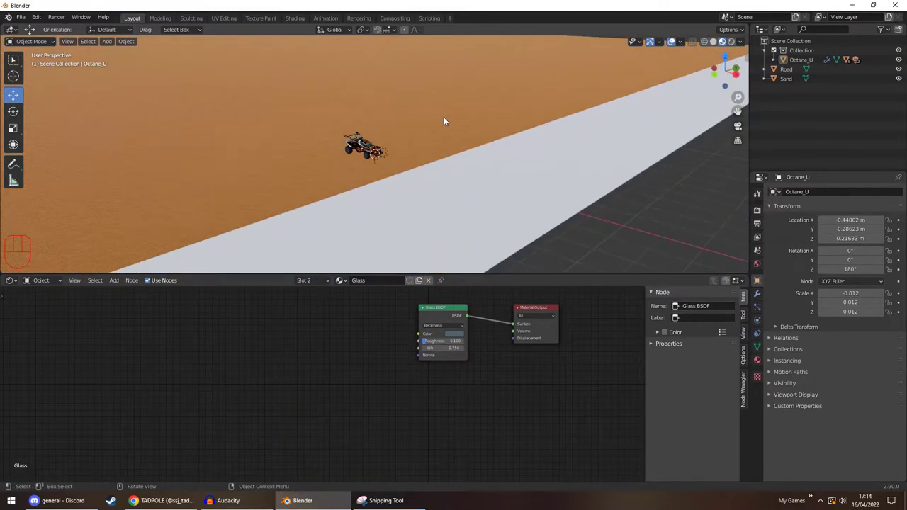
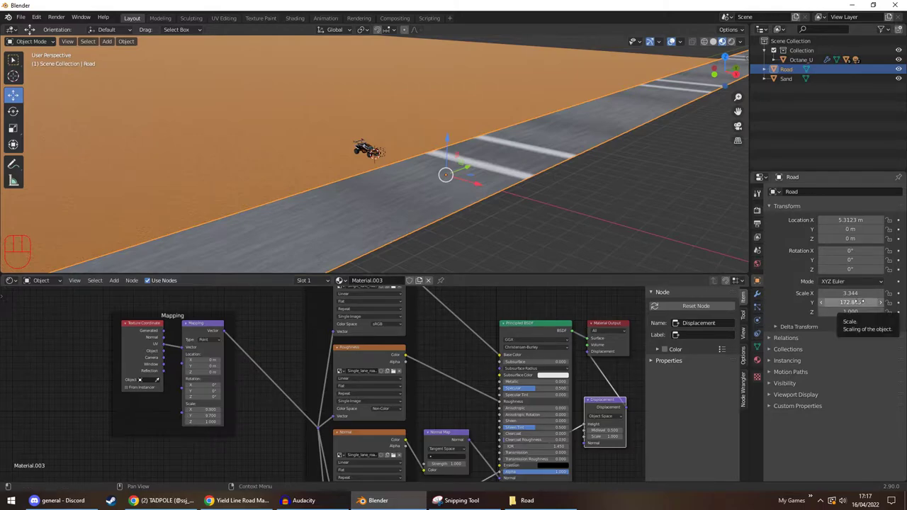
Swap the Road's Scale X and Y to 172.845 by 3.344 and set Rotation Z to 90°
key(ctrl+c)
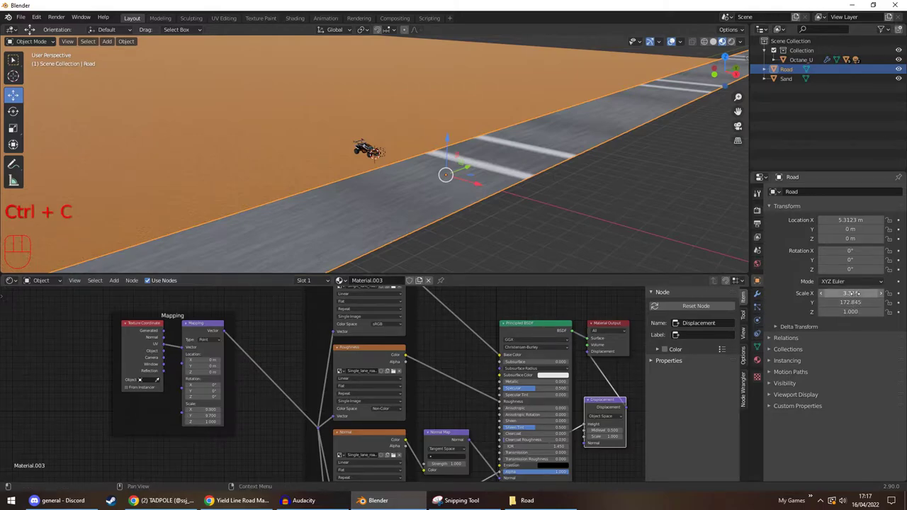
key(ctrl+c)
key(ctrl+v)
key(ctrl+c)
key(ctrl+v)
key(ctrl+c)
key(ctrl+v)
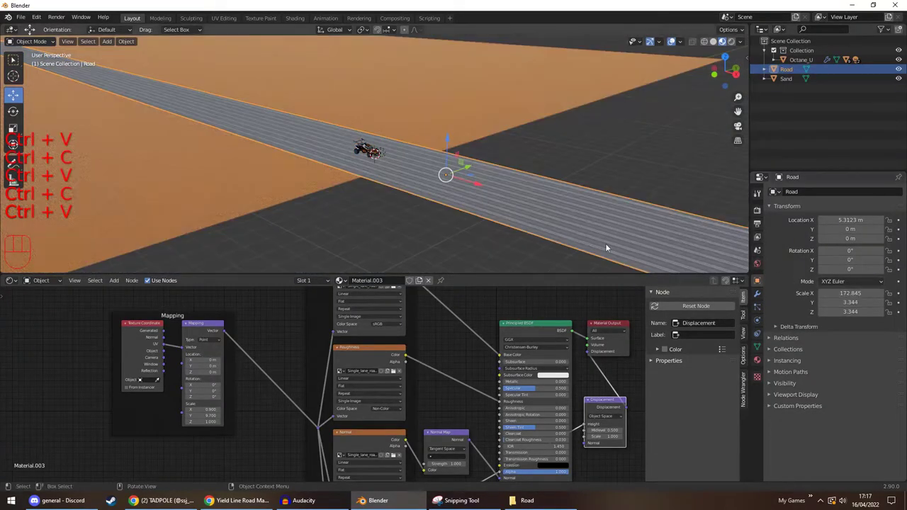
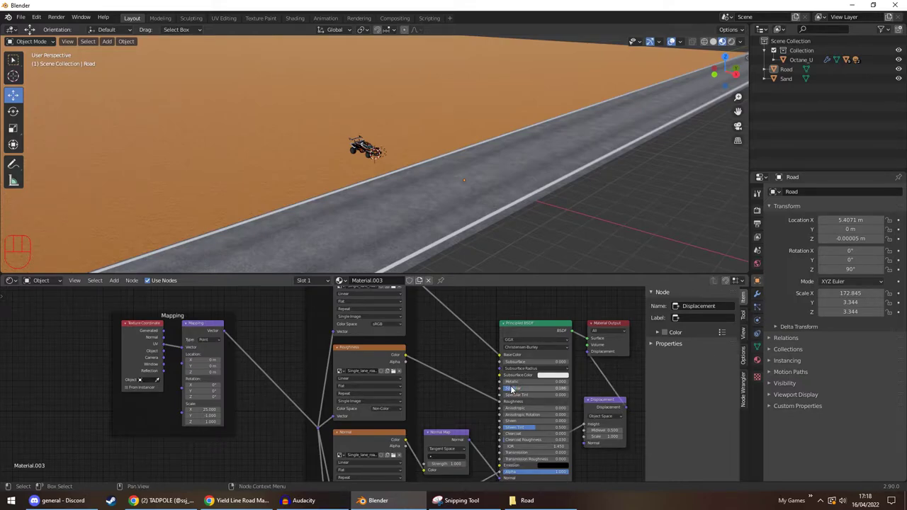
Undo the last edits and pan along the road to bring the car back into view
key(ctrl+z)
key(ctrl+z)
click(471, 379)
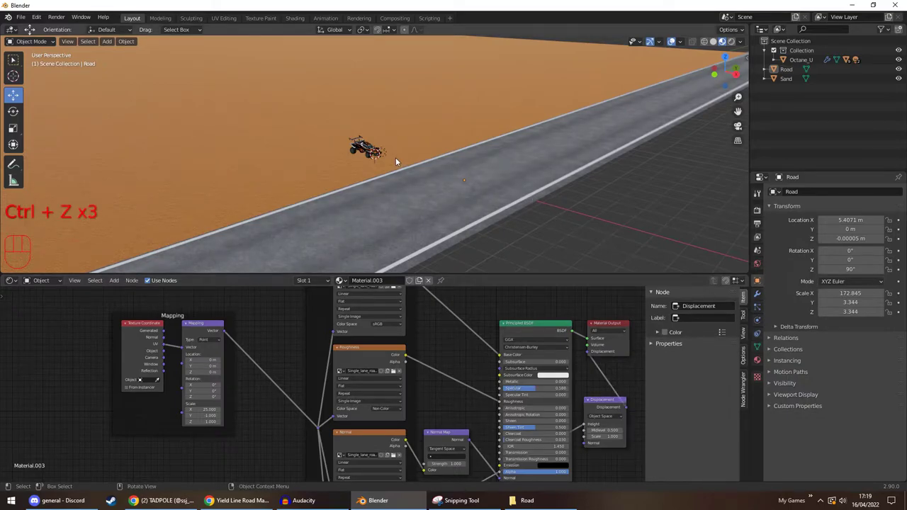
drag(402, 159, 502, 146)
drag(477, 160, 402, 158)
drag(436, 191, 469, 201)
drag(421, 197, 447, 194)
middle_click(424, 194)
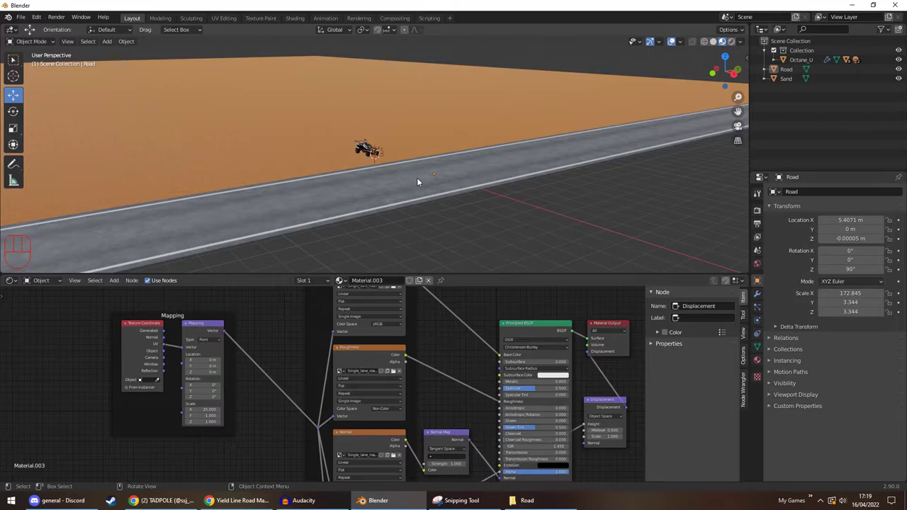
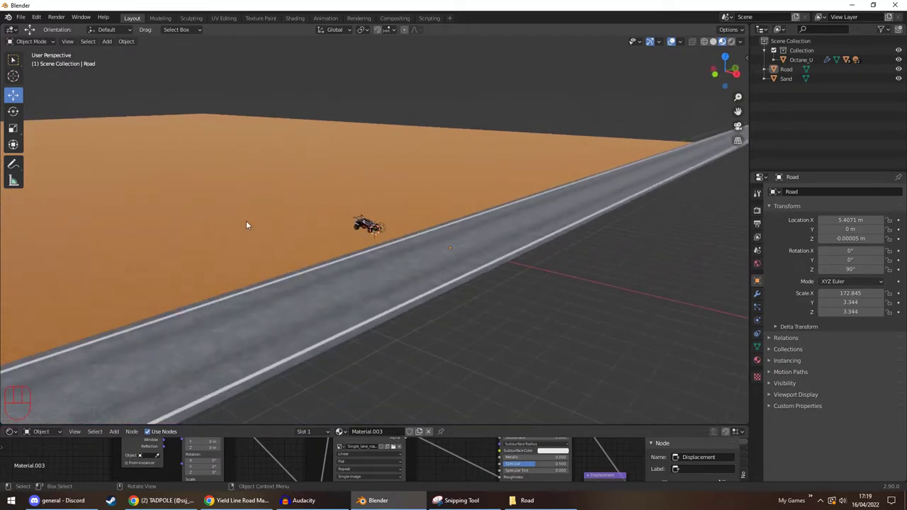
drag(268, 245, 256, 238)
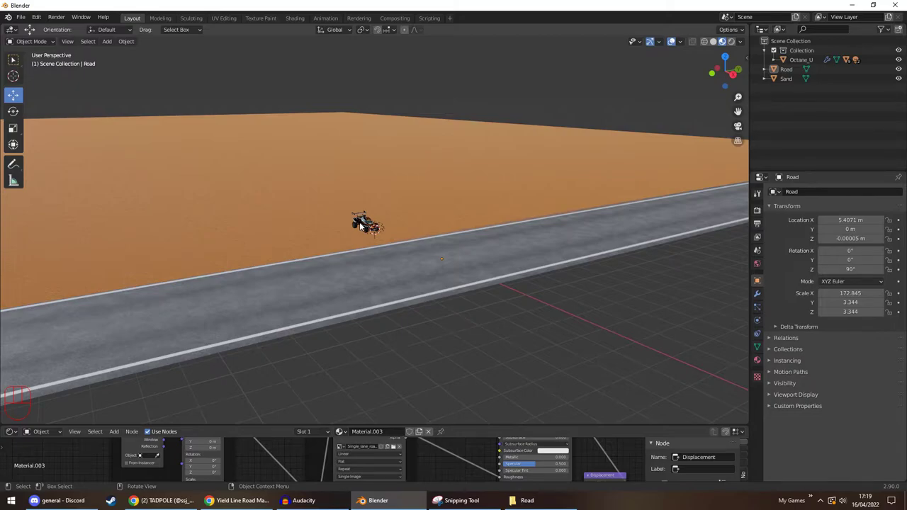
middle_click(420, 183)
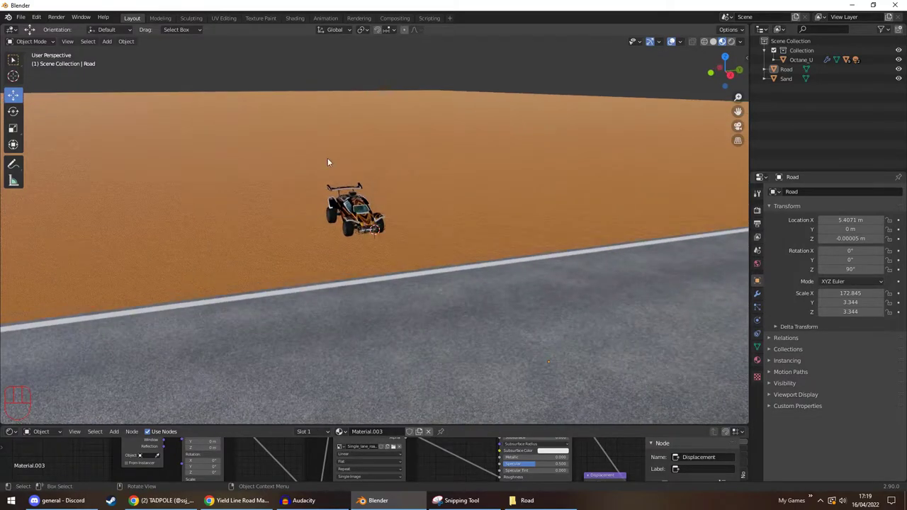
Add a new empty Collection 2 in the Outliner
right_click(809, 106)
middle_click(808, 105)
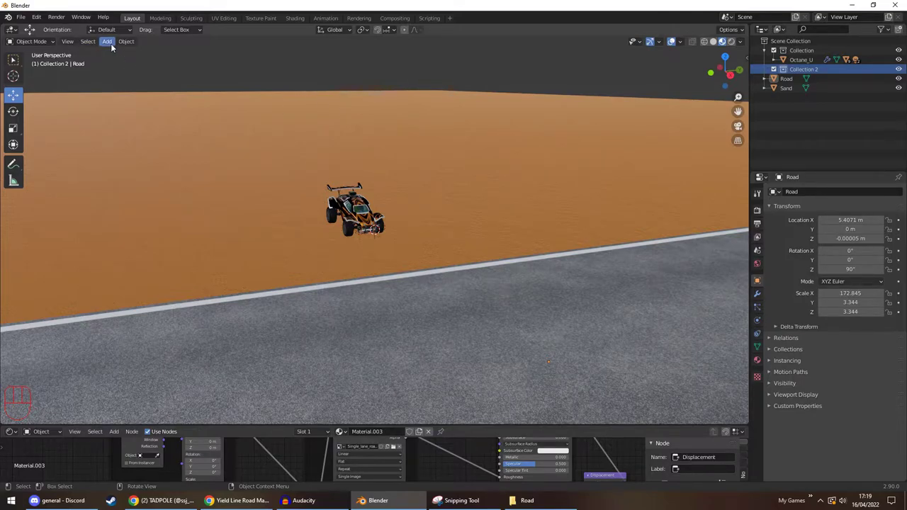
Add a cylinder mesh at the origin and switch the viewport to Solid shading
drag(112, 50, 210, 103)
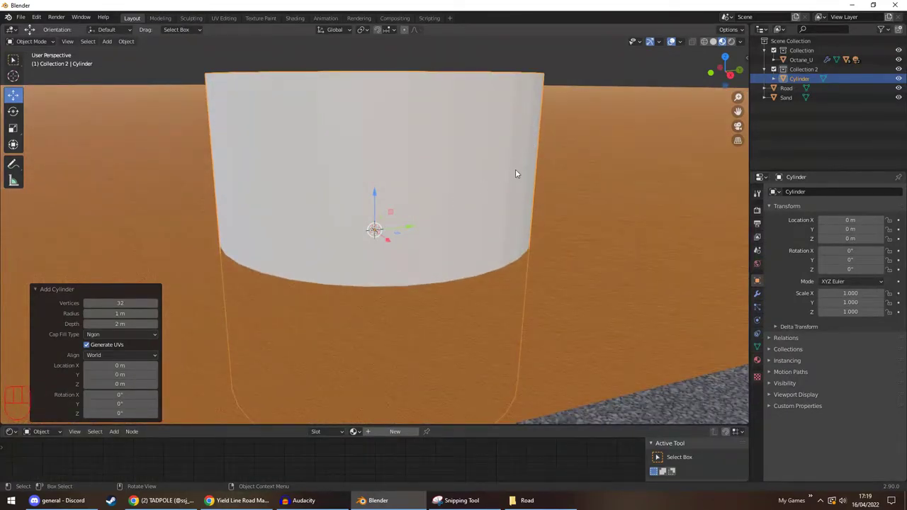
click(715, 50)
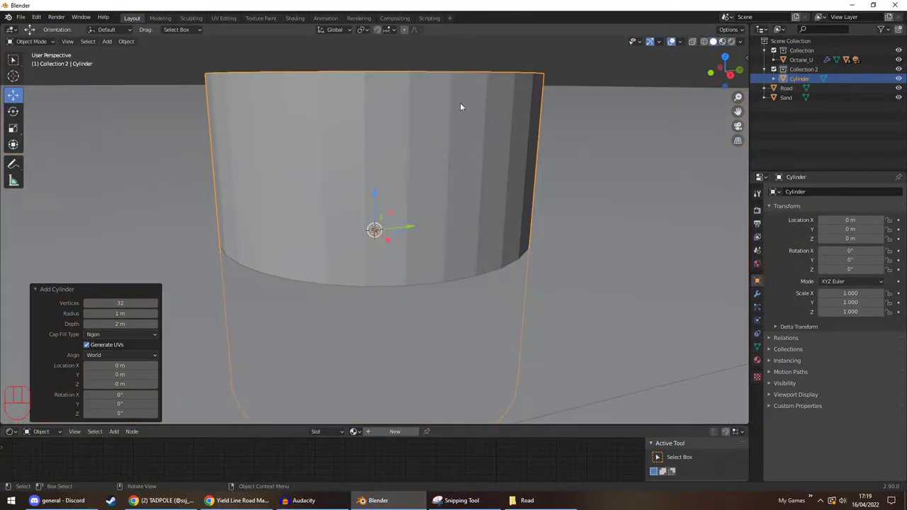
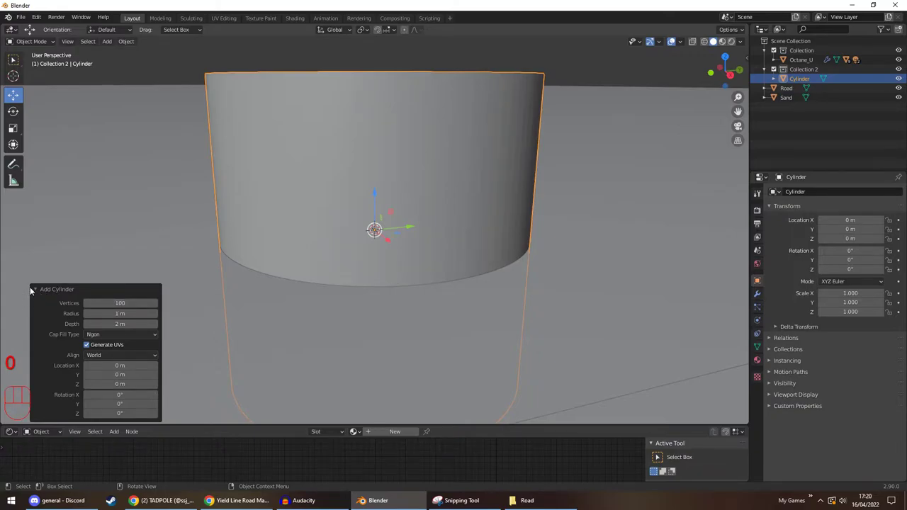
Shift the cylinder along Y to about 1.264 m so it stands beside the car
drag(41, 290, 277, 255)
drag(373, 167, 388, 171)
drag(388, 171, 360, 208)
drag(360, 208, 409, 164)
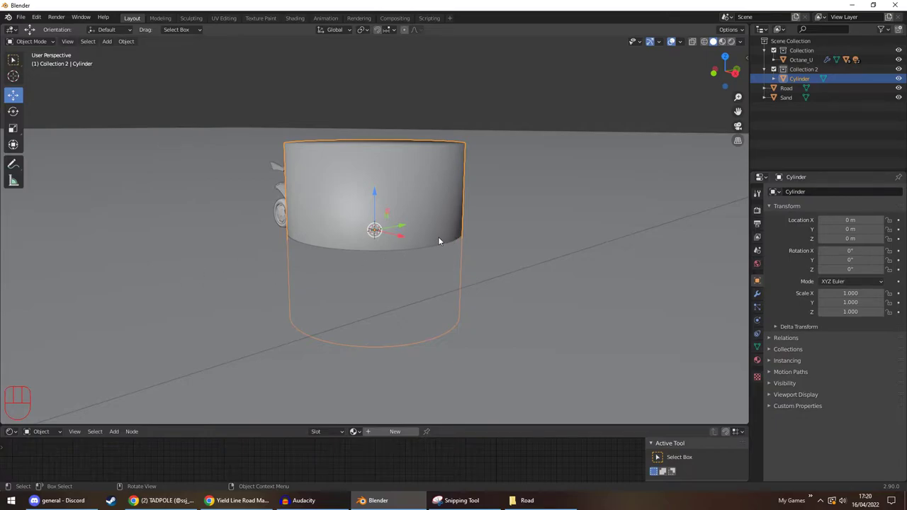
key(ctrl+z)
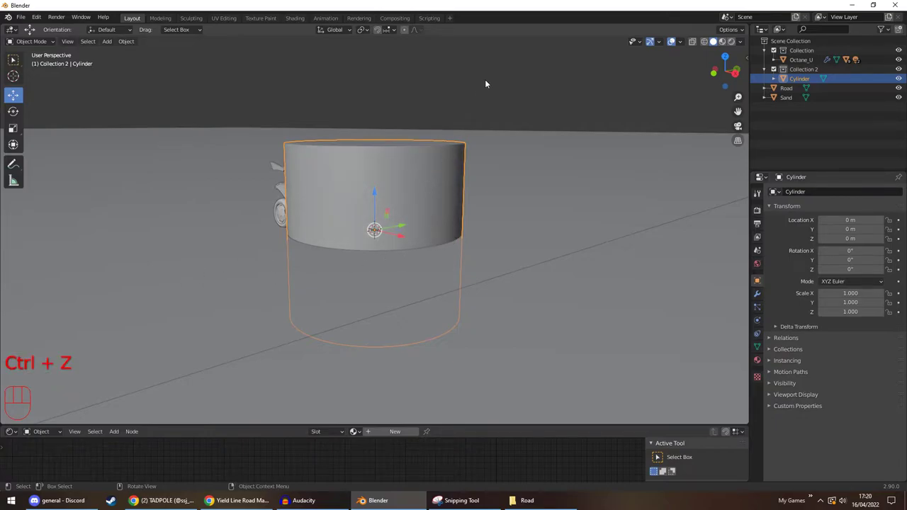
drag(478, 111, 469, 129)
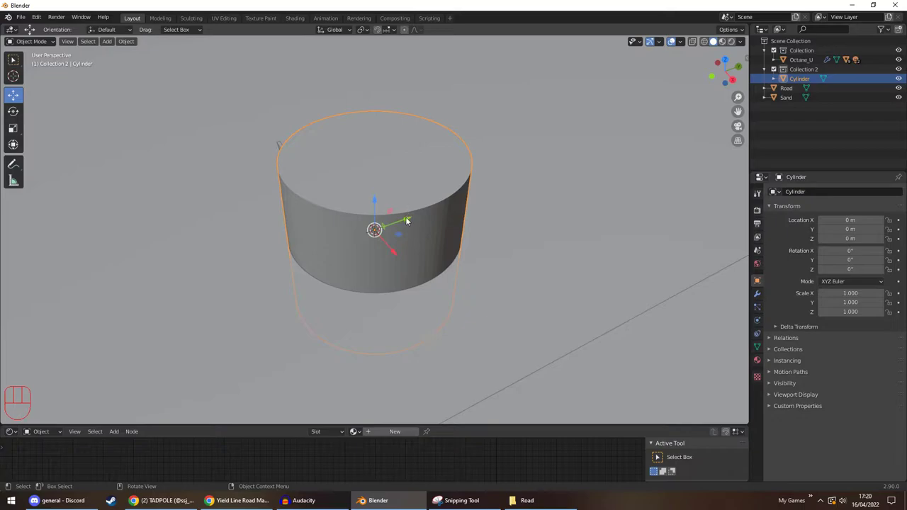
click(407, 227)
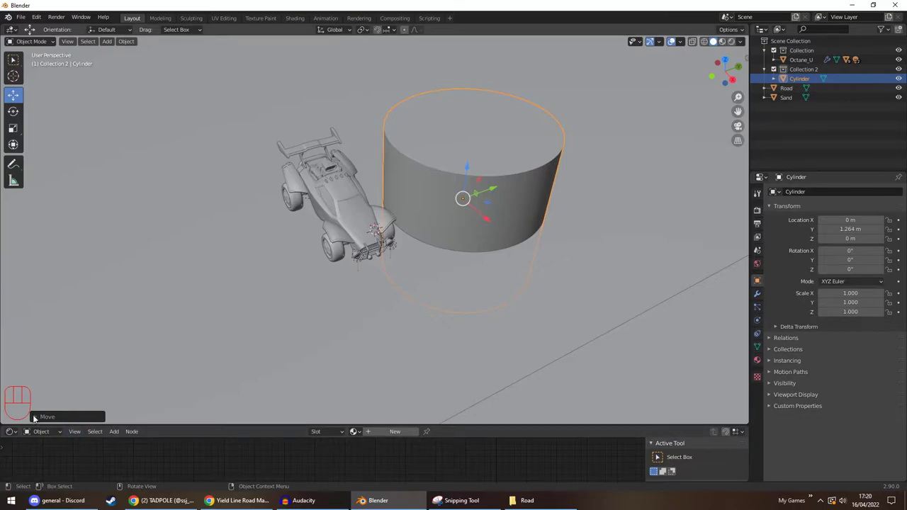
drag(34, 364, 195, 361)
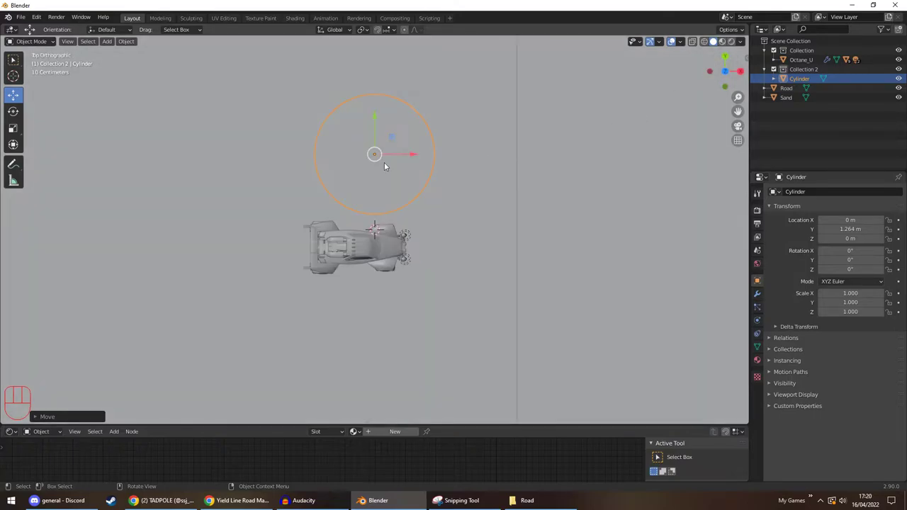
Scale the cylinder into a thin pole about 0.062 wide standing at X 0.886 m on the sand
click(486, 193)
key(h)
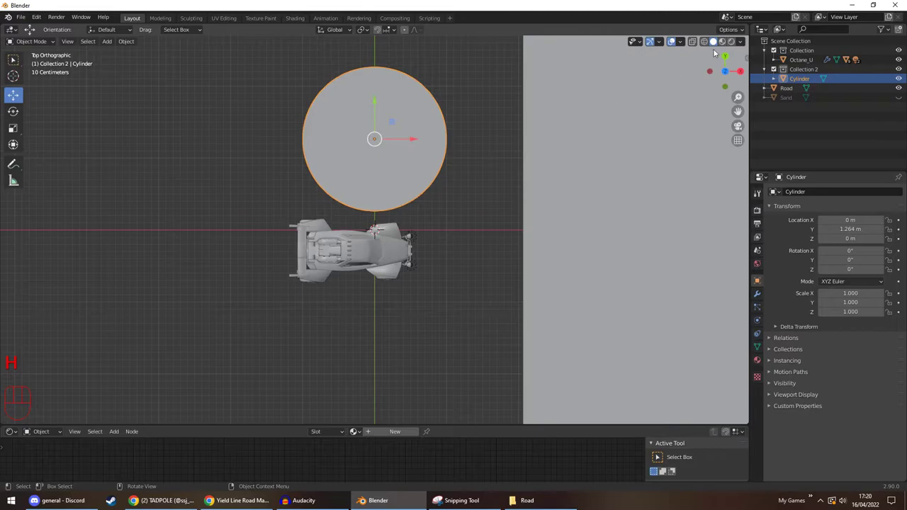
click(722, 45)
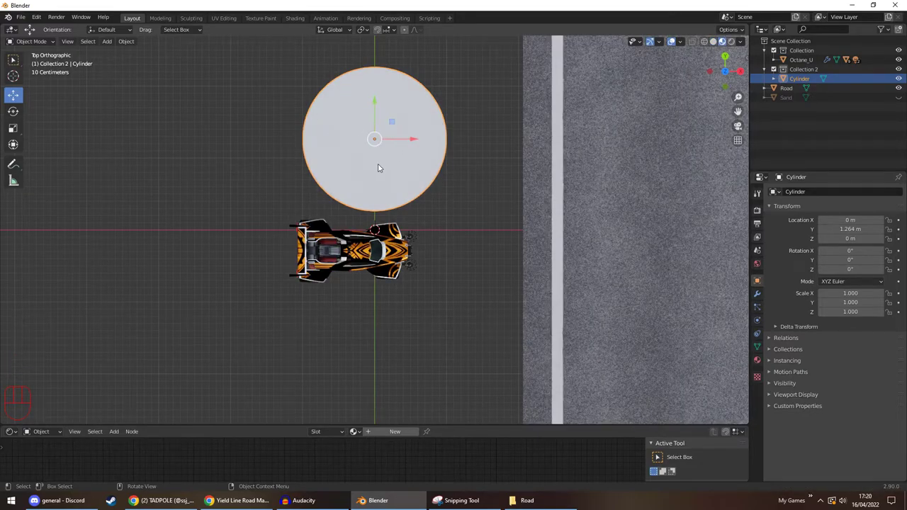
drag(398, 176, 365, 121)
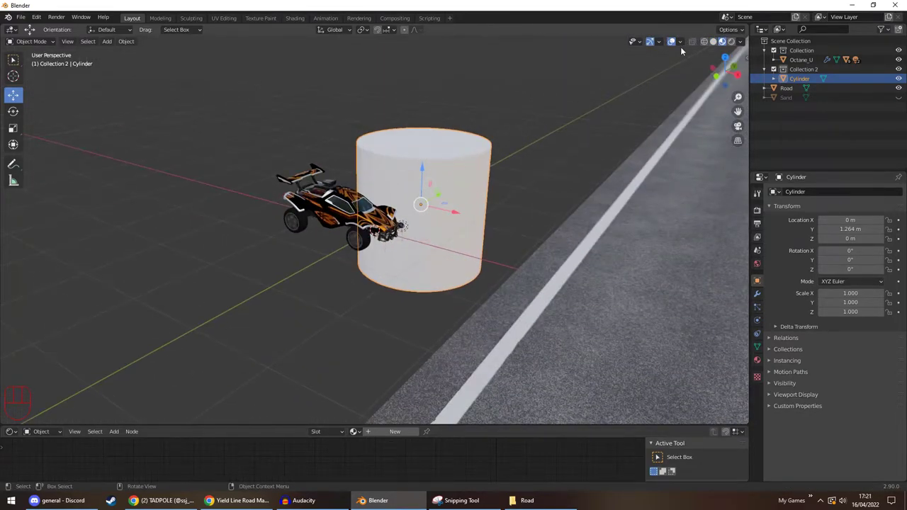
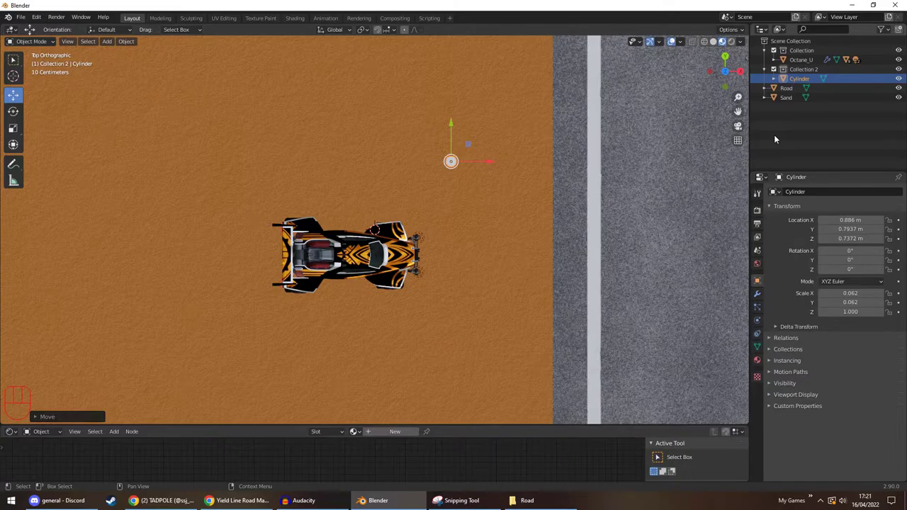
drag(511, 258, 486, 189)
drag(515, 205, 490, 197)
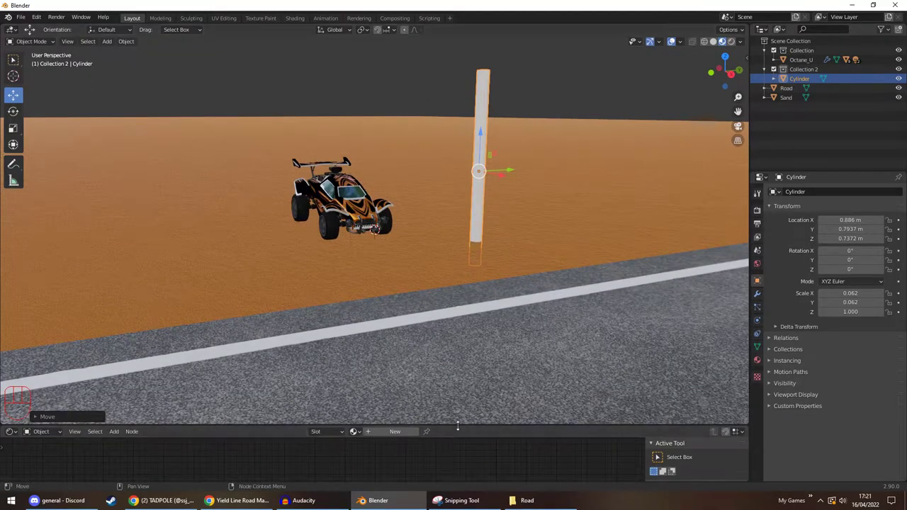
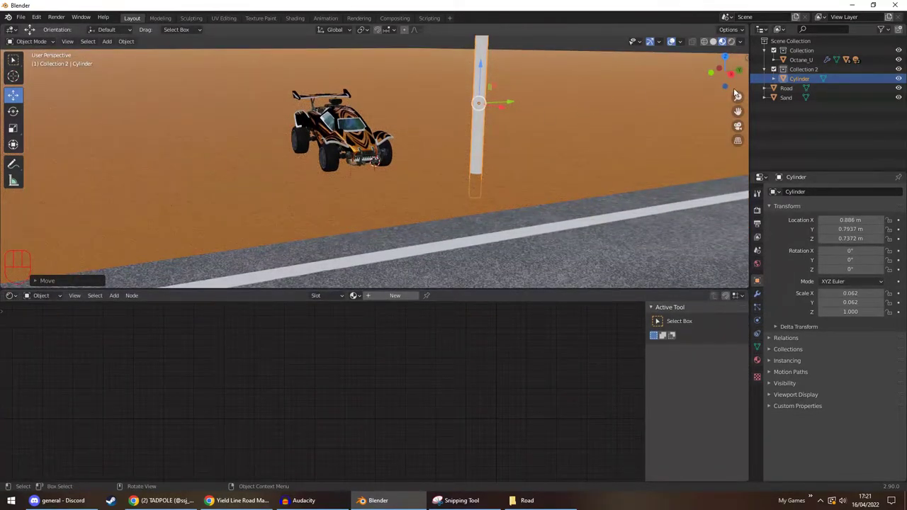
Give the pole a new material with RustyMetalPanel image textures loaded into the Principled BSDF
click(737, 113)
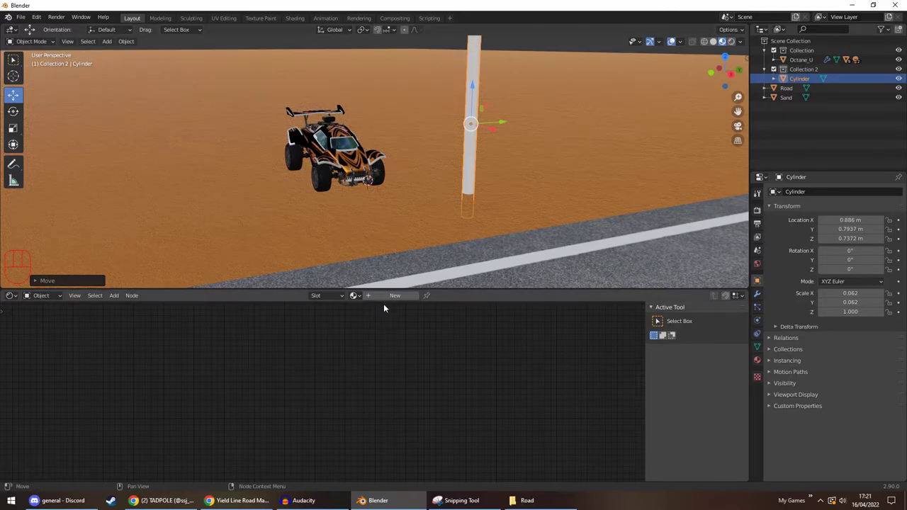
click(388, 302)
click(520, 342)
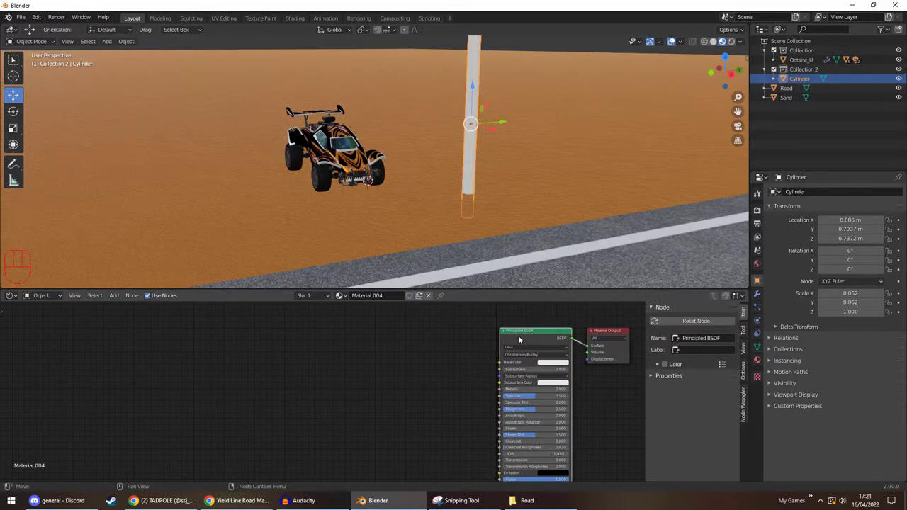
key(ctrl+shift+t)
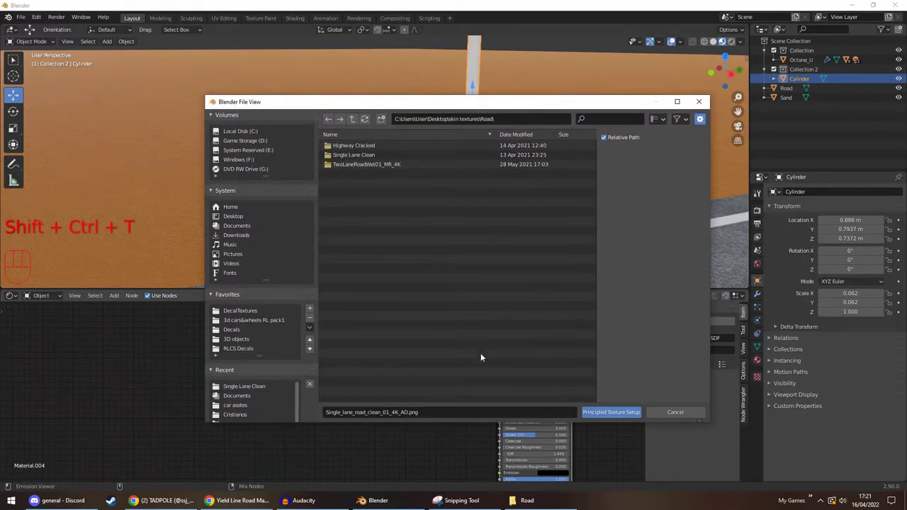
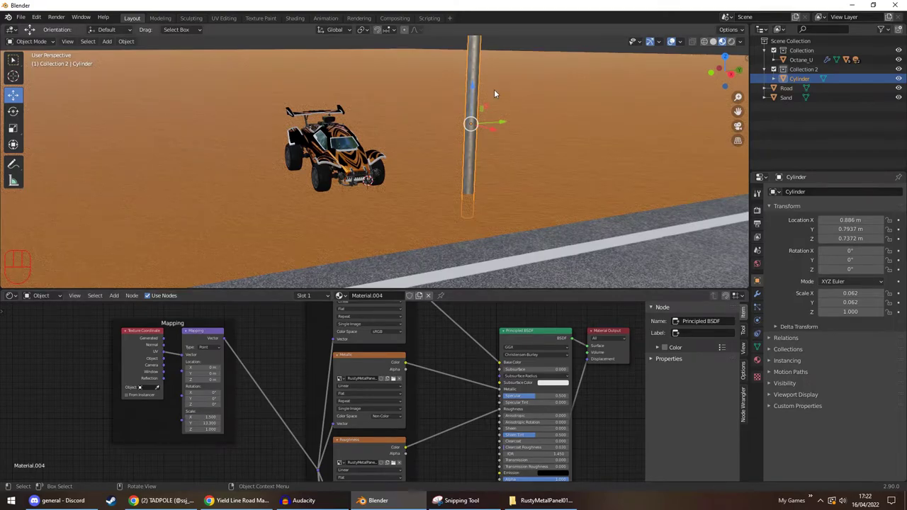
drag(497, 129, 429, 132)
drag(430, 132, 465, 134)
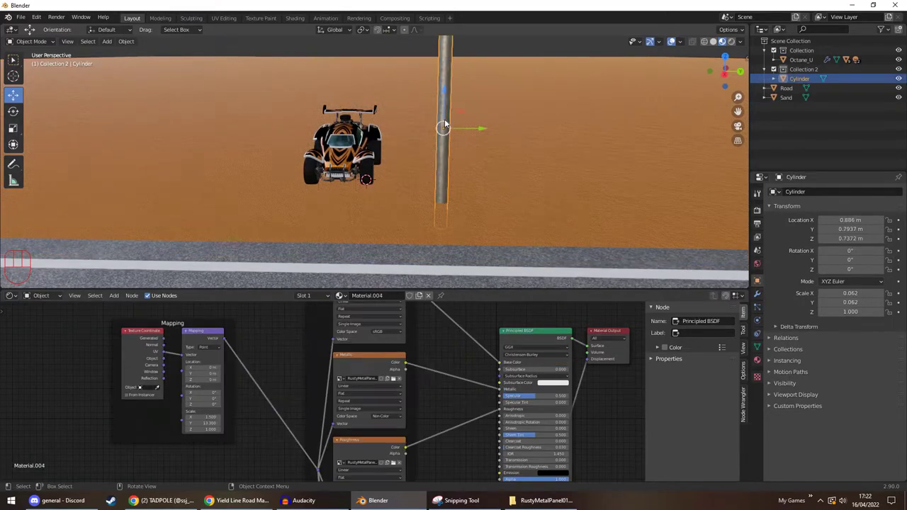
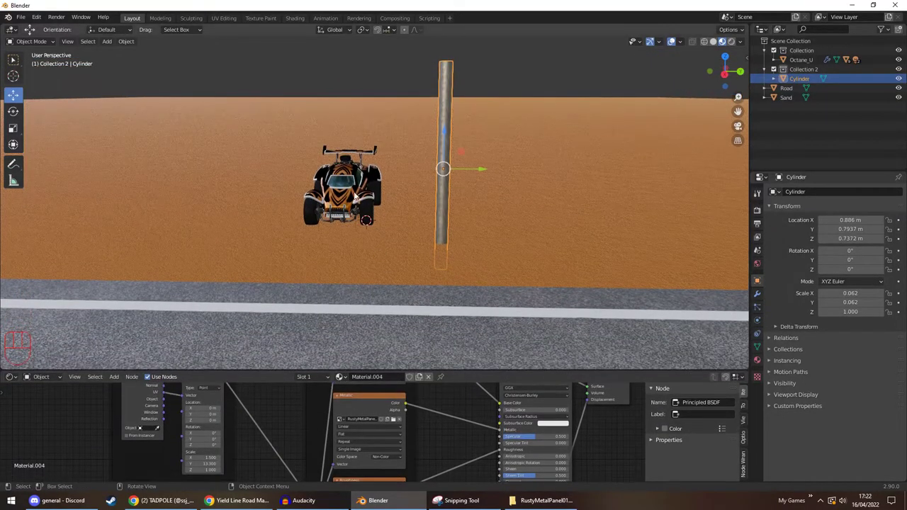
Add an Array modifier to the pole with count 2 and relative X offset −21.1
middle_click(394, 217)
drag(805, 196, 732, 214)
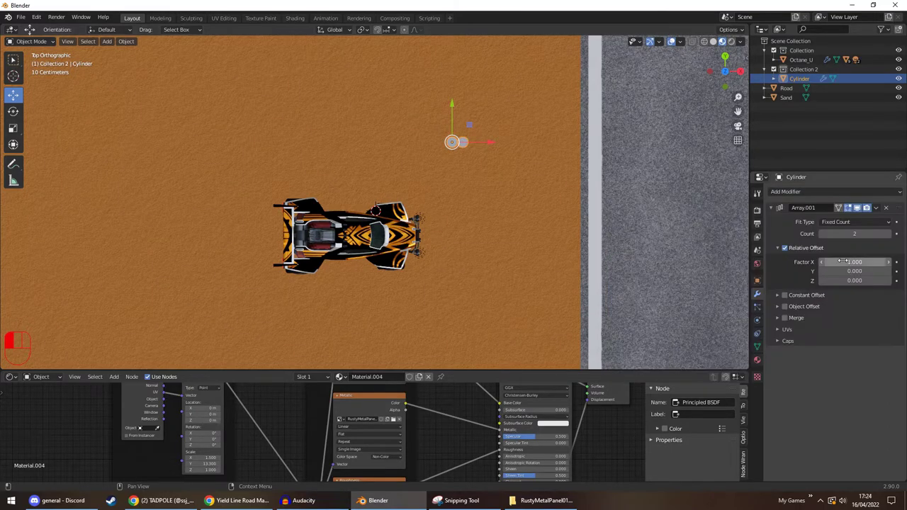
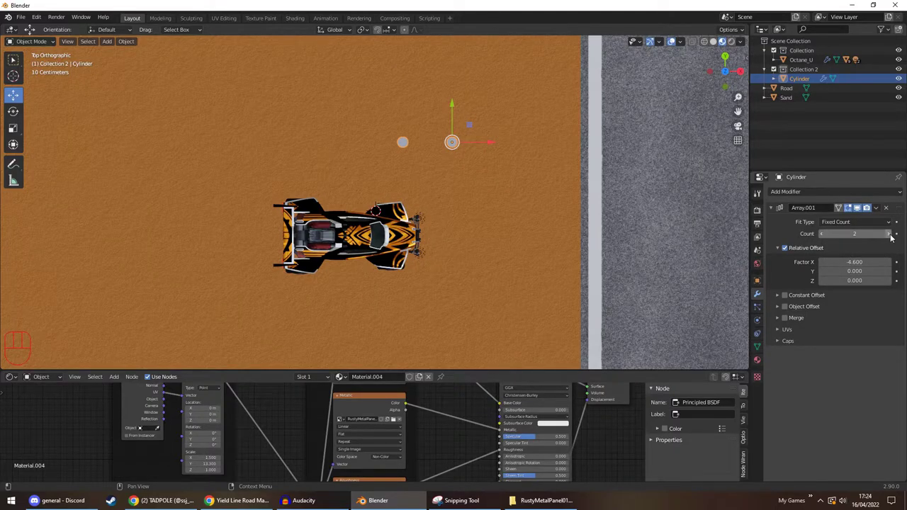
click(891, 241)
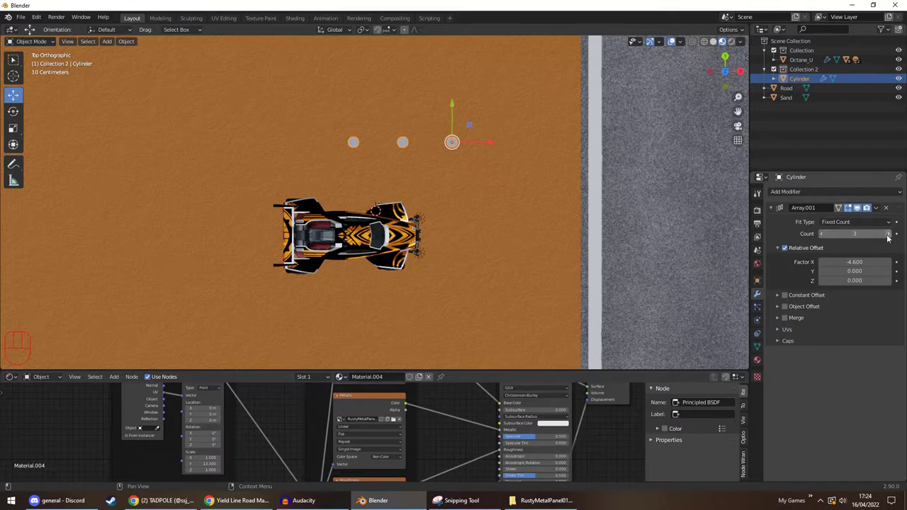
click(888, 240)
drag(889, 240, 826, 233)
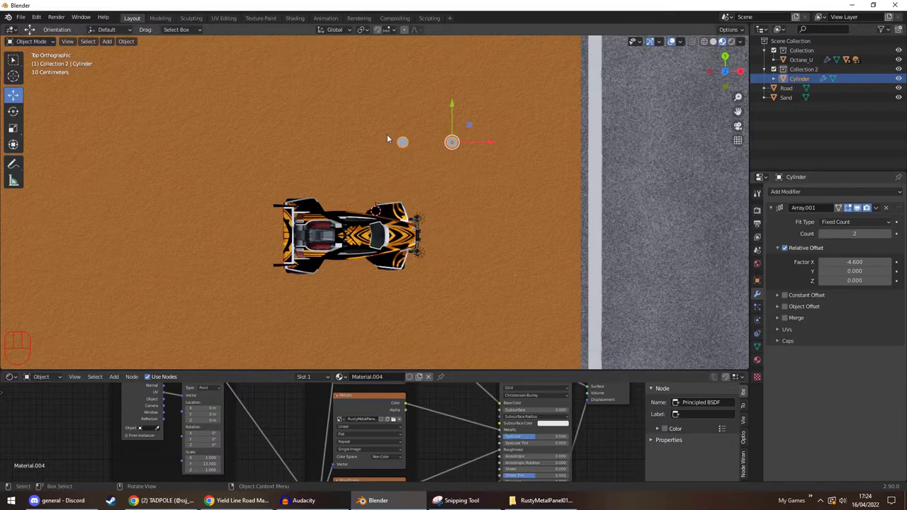
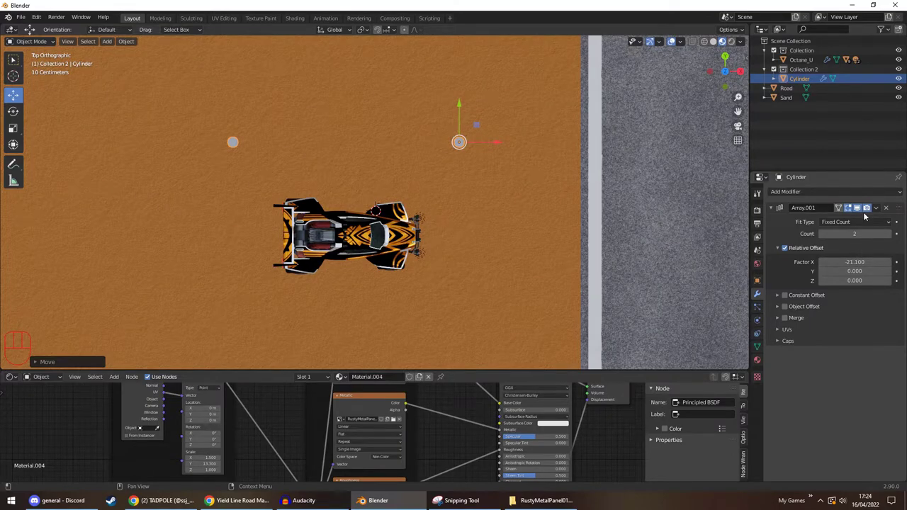
drag(567, 195, 511, 148)
drag(500, 152, 418, 121)
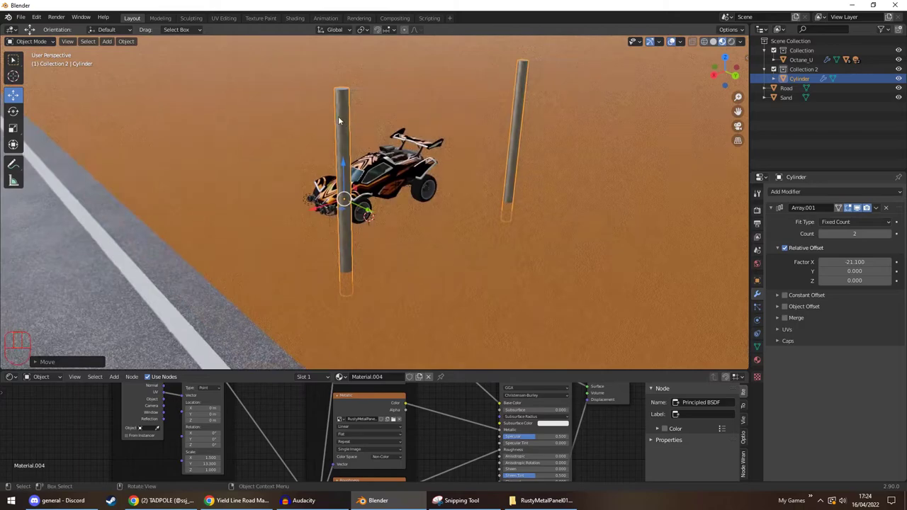
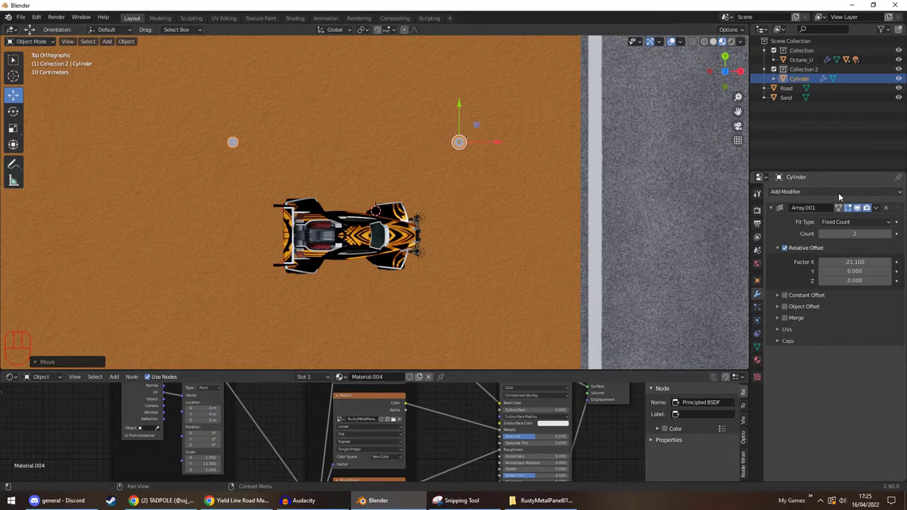
Add a second Array modifier, count 2 with Y offset −16.4, making four poles around the car
drag(840, 198, 729, 221)
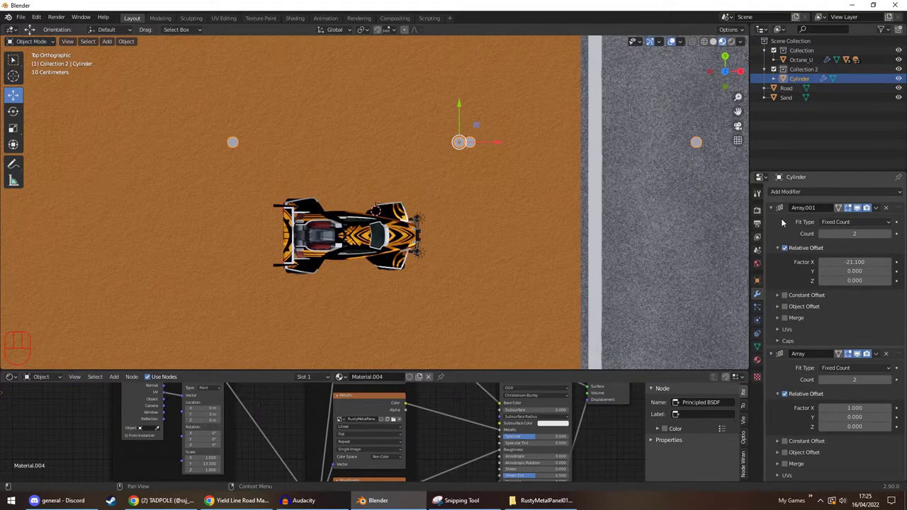
click(777, 209)
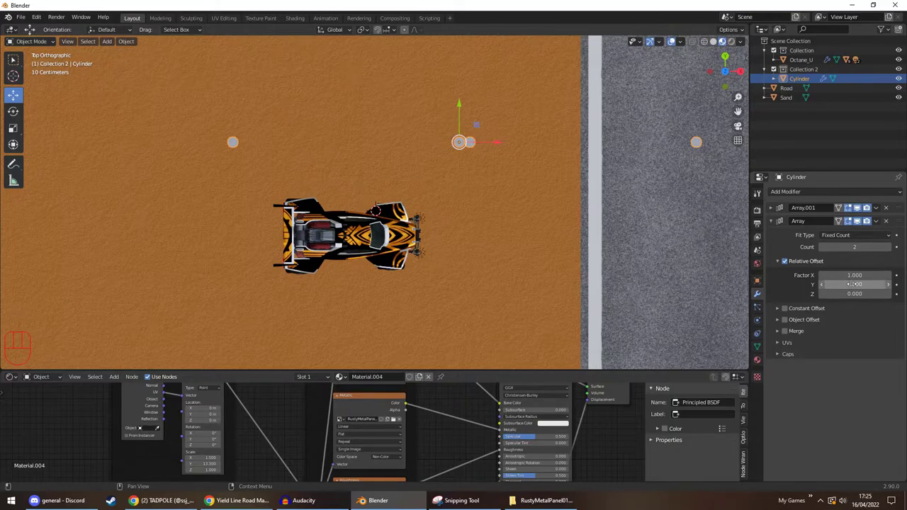
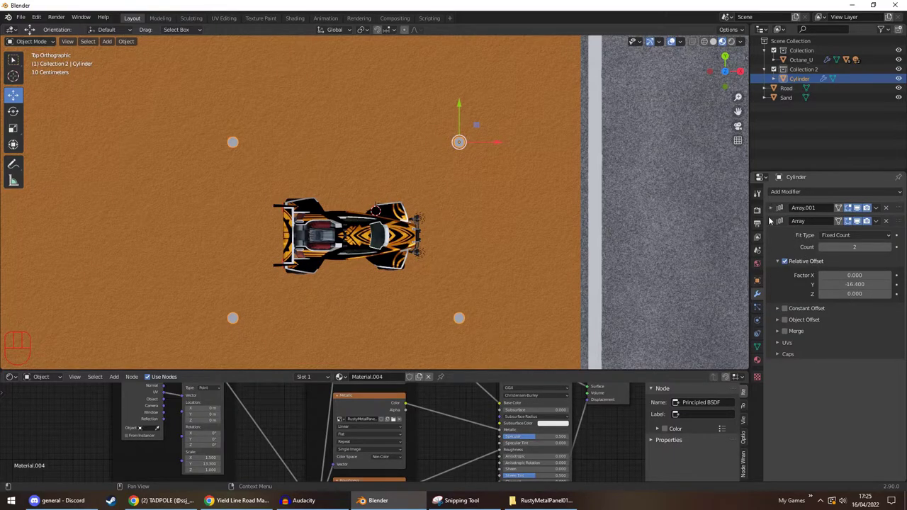
drag(620, 242, 518, 139)
drag(517, 139, 537, 148)
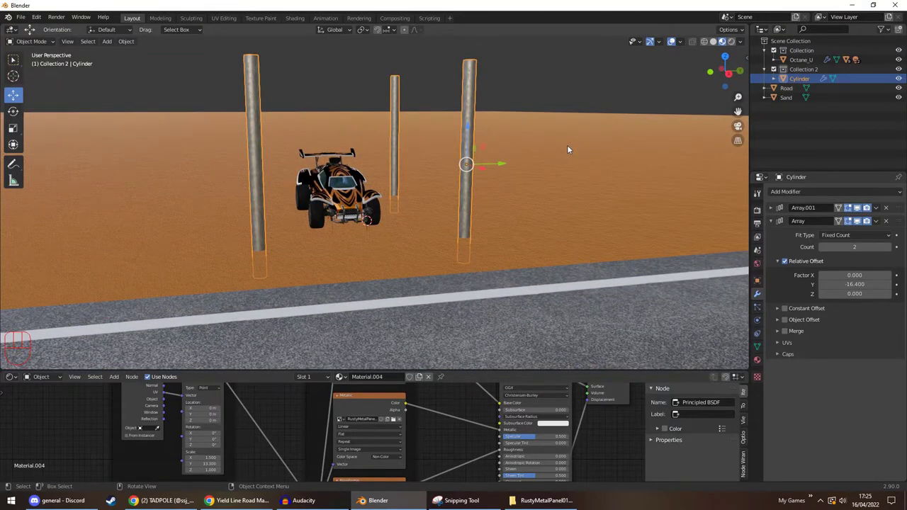
Add a plane, raise it to the pole tops and scale it into a long roof strip over the poles
drag(546, 91, 587, 95)
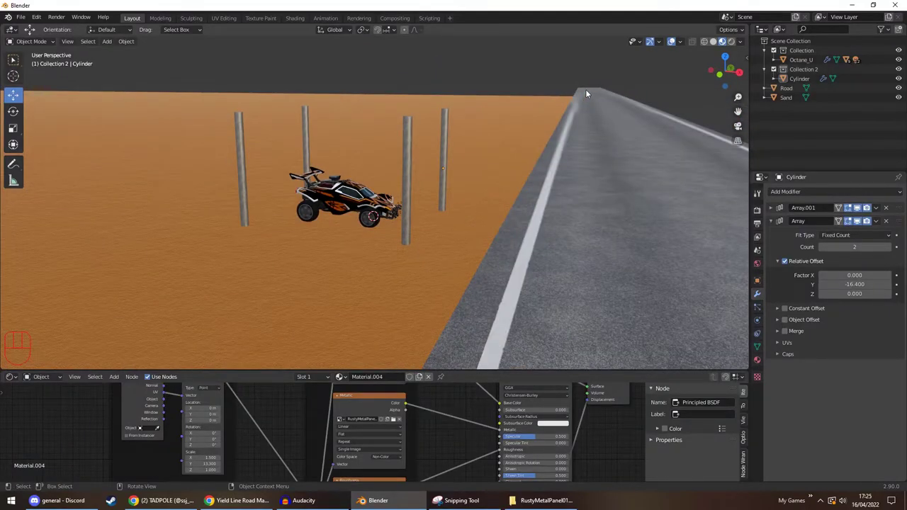
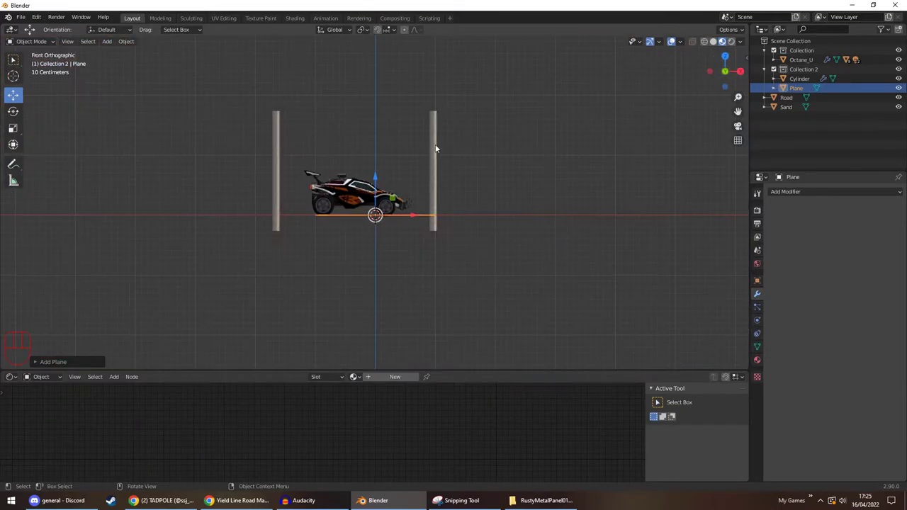
drag(377, 174, 393, 74)
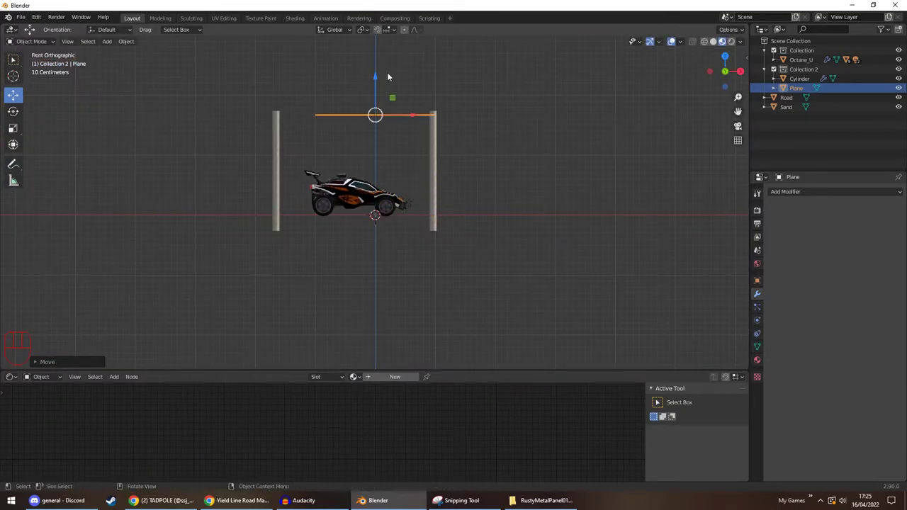
drag(303, 118, 382, 236)
drag(362, 115, 373, 149)
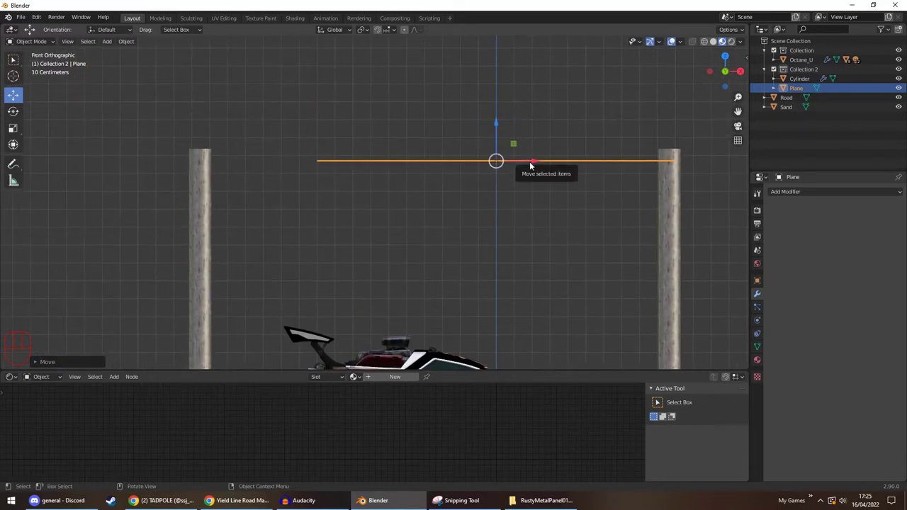
key(space)
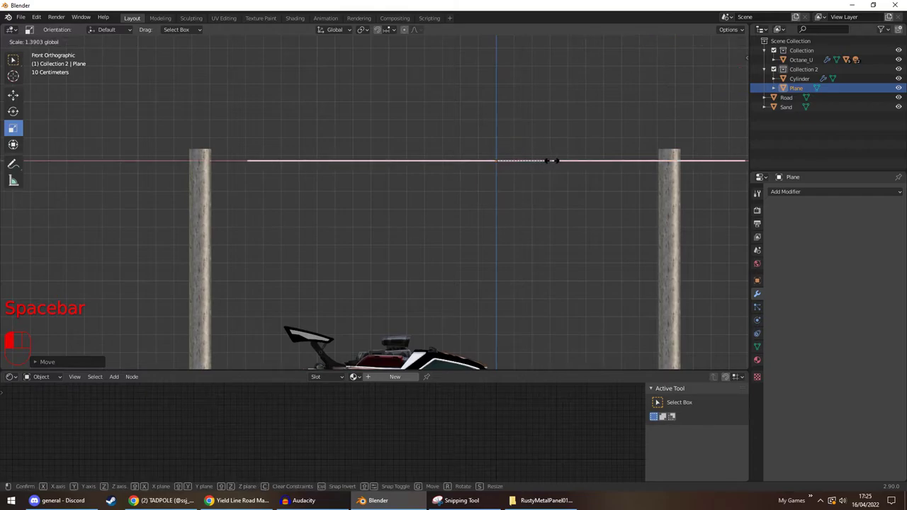
key(space)
drag(537, 166, 478, 164)
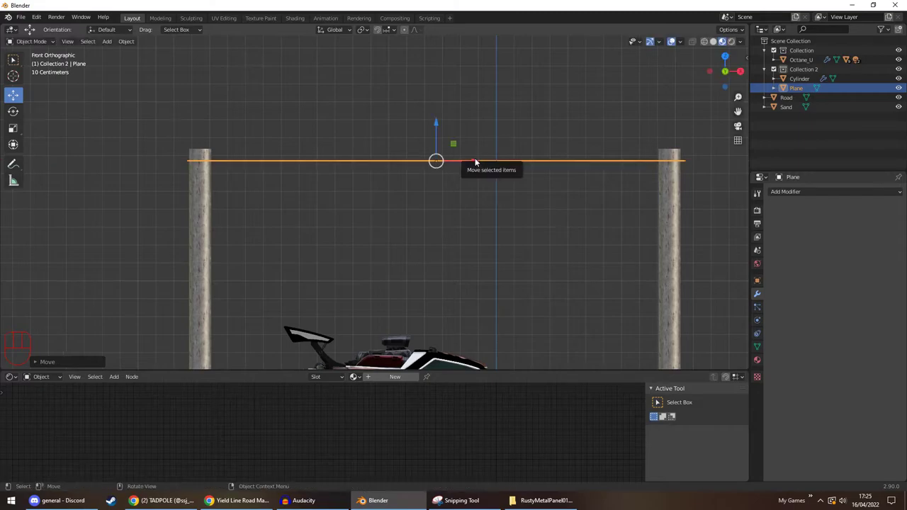
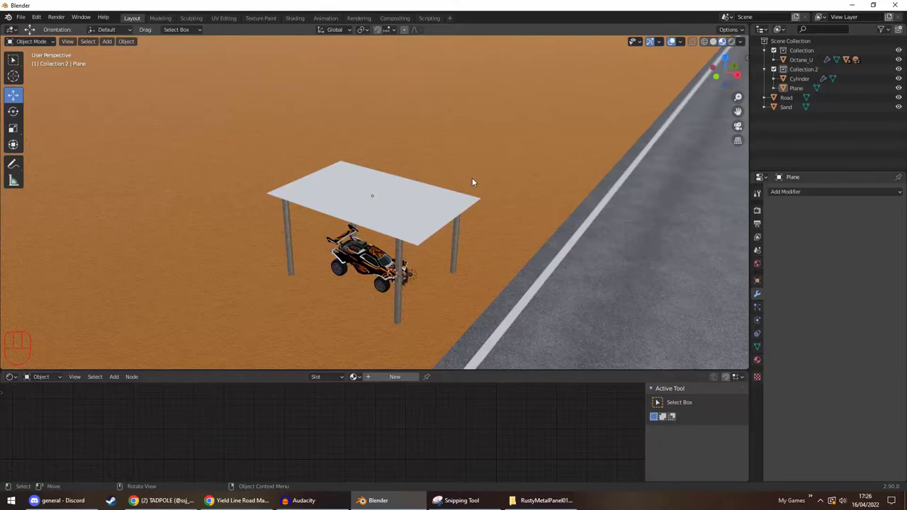
Give the roof plane a new material with round aluminium panel texture maps loaded into its shader
click(426, 212)
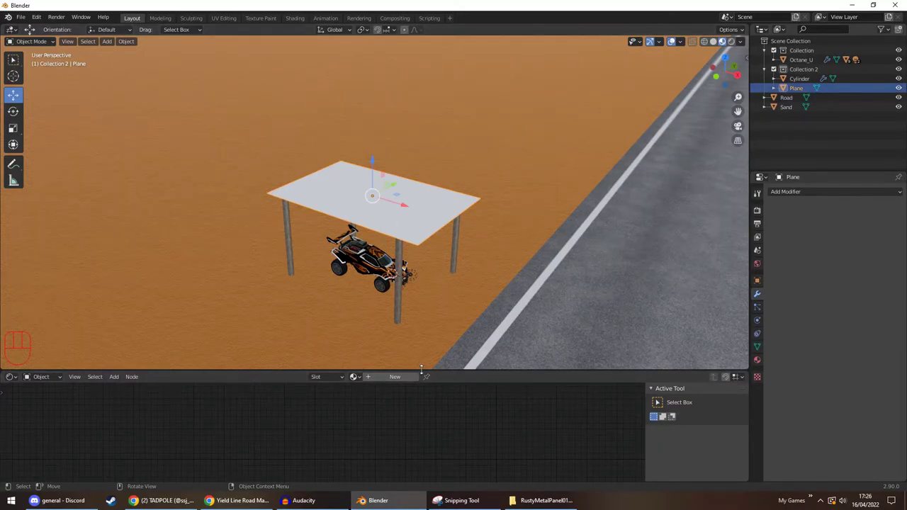
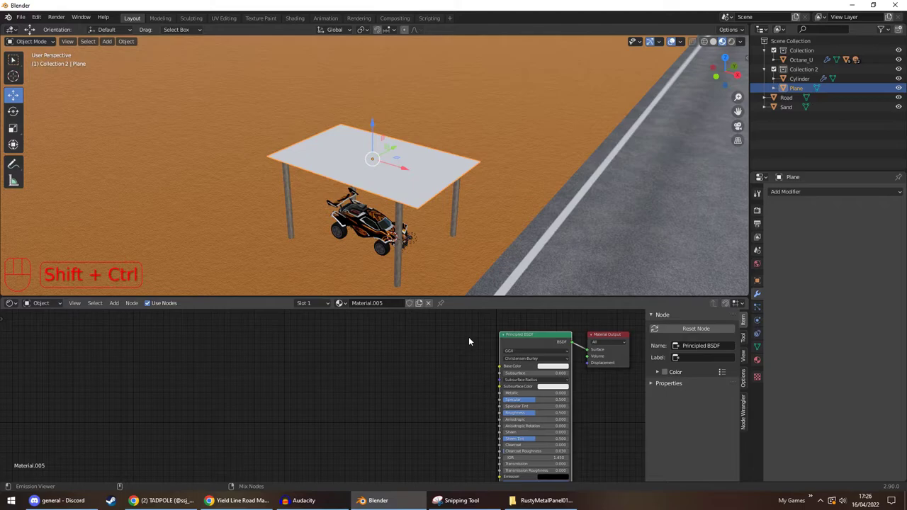
key(ctrl+shift+t)
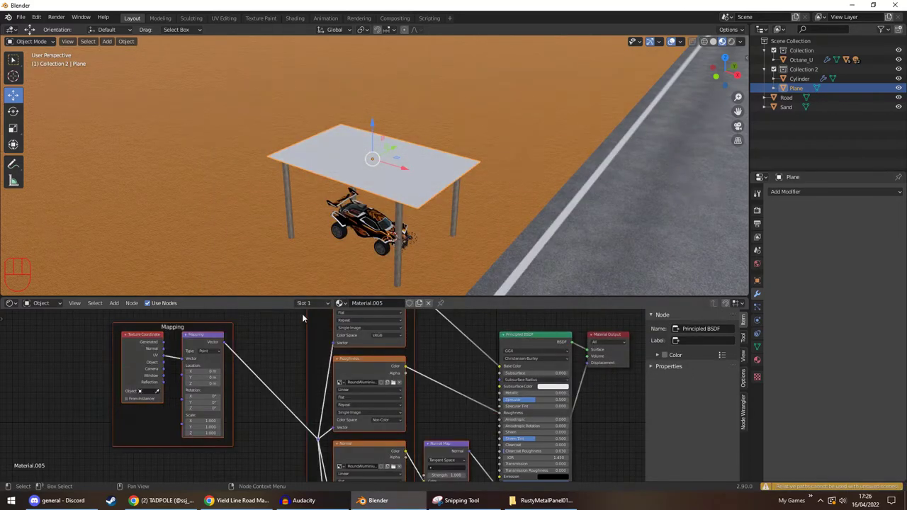
click(280, 336)
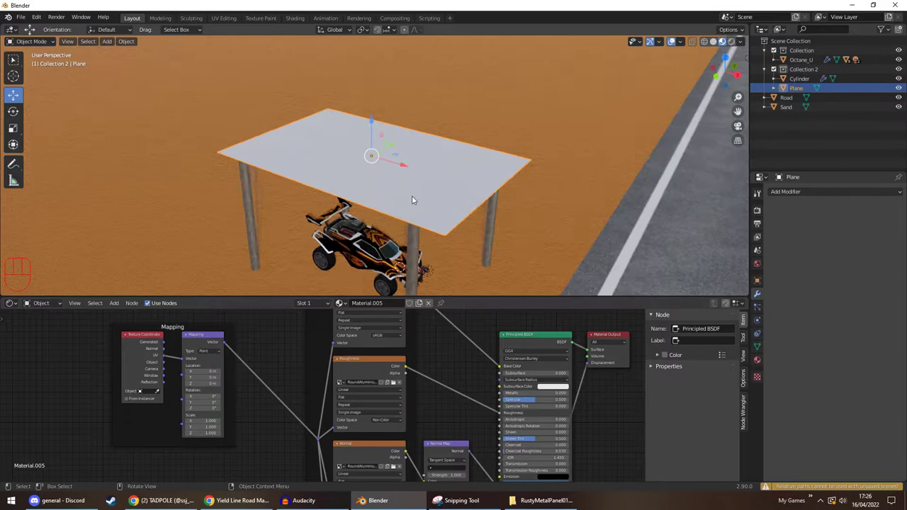
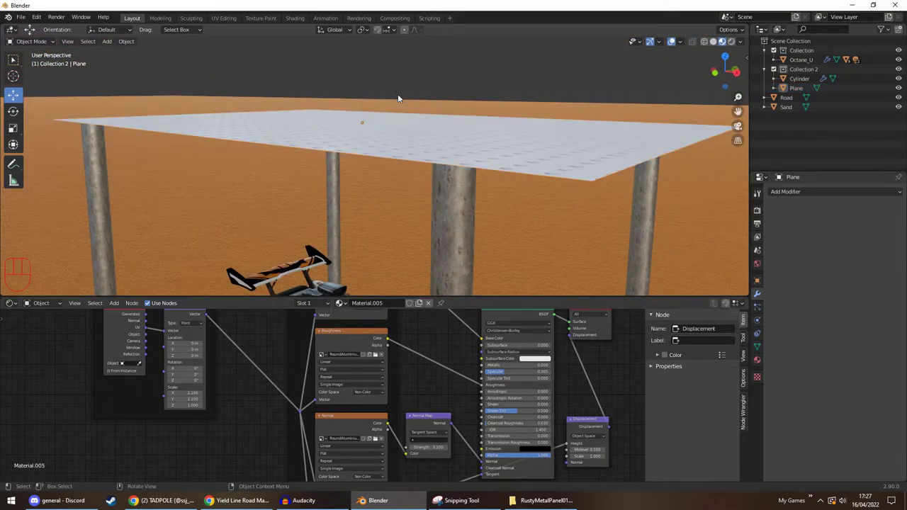
drag(374, 157, 380, 167)
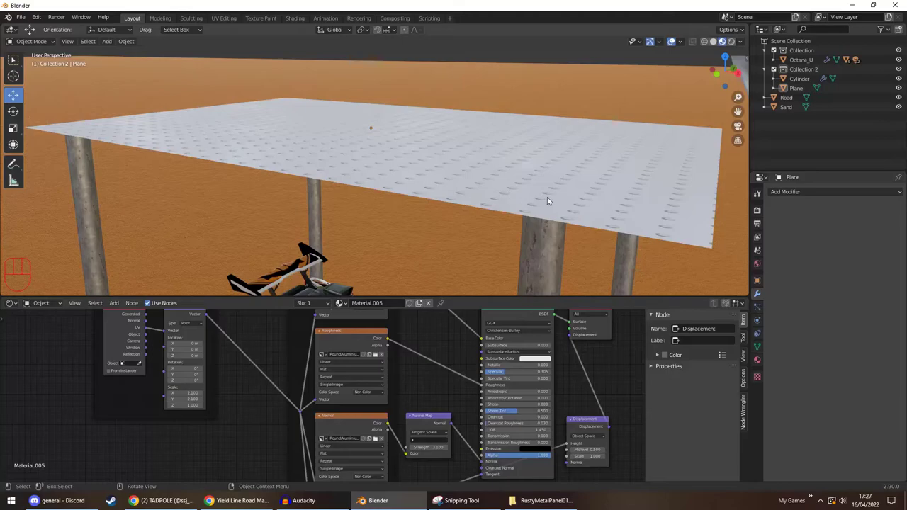
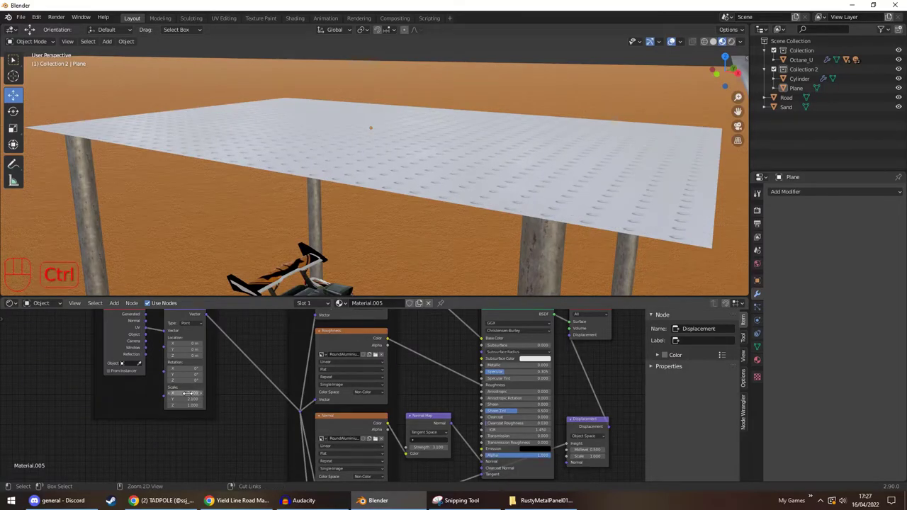
key(ctrl+c)
key(ctrl+v)
drag(512, 241, 486, 232)
drag(479, 233, 473, 216)
drag(473, 216, 464, 228)
middle_click(460, 231)
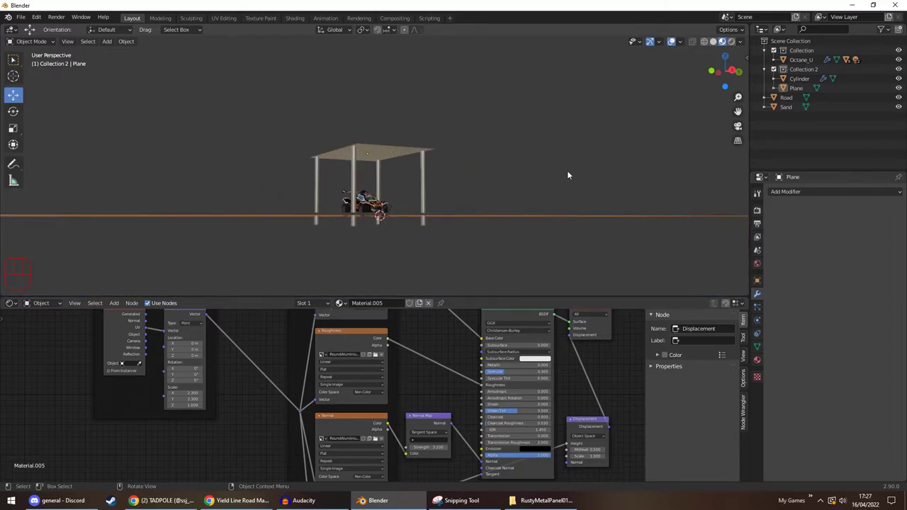
Select the roof plane and align it flush with the pole tops in side view
middle_click(568, 180)
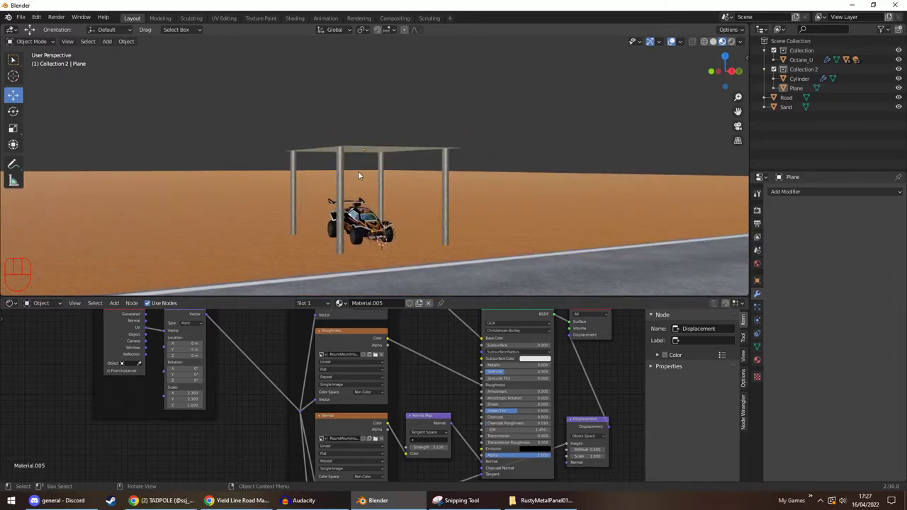
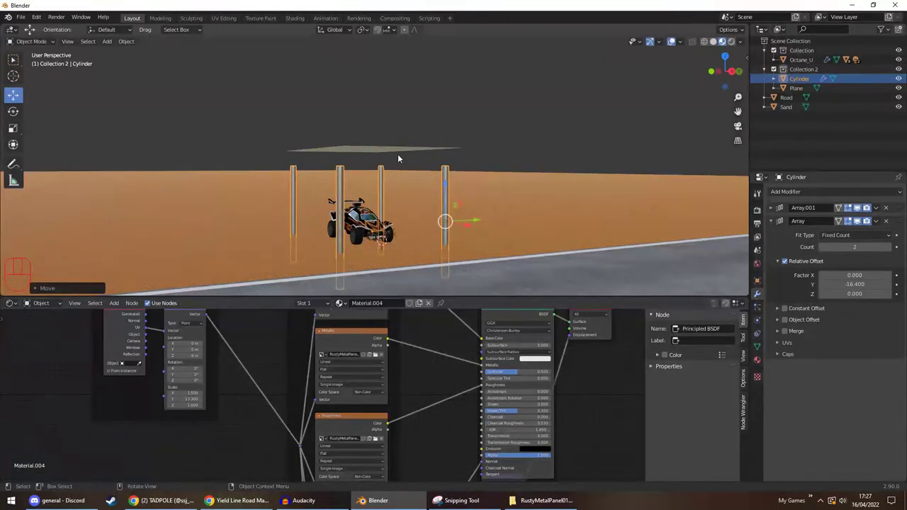
click(397, 149)
click(364, 121)
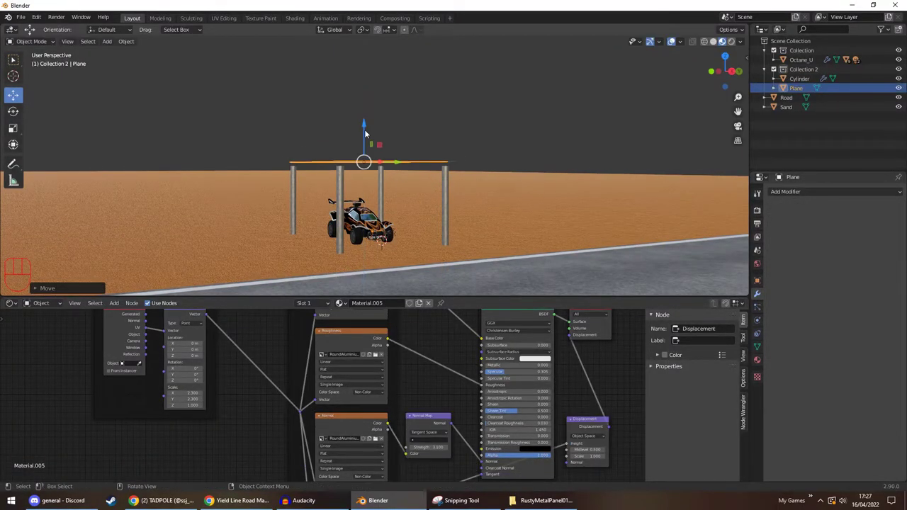
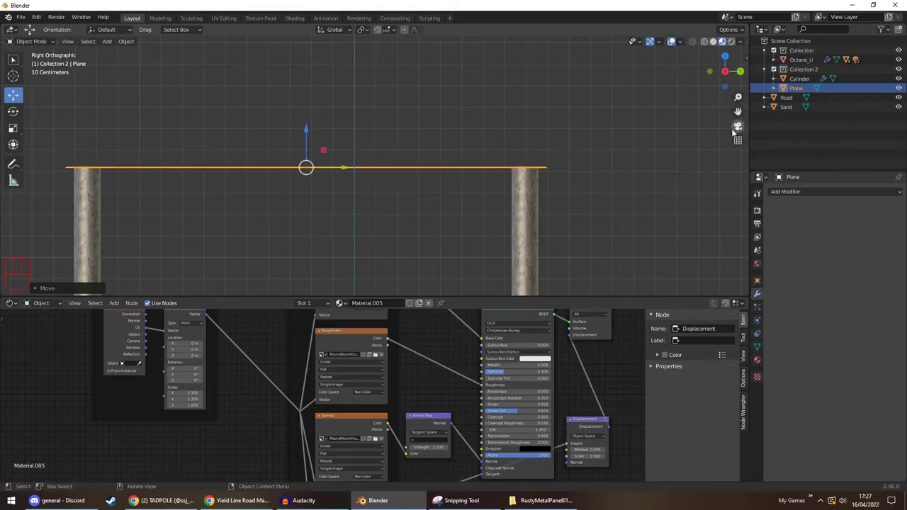
middle_click(564, 163)
drag(532, 173, 582, 177)
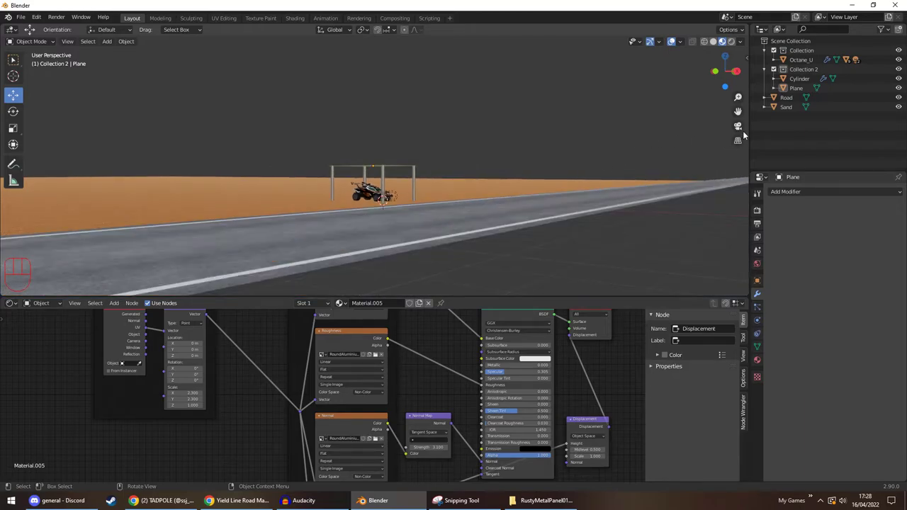
Add a camera to the scene at the origin
click(763, 44)
drag(110, 46, 130, 197)
middle_click(443, 192)
Look through the camera framing the shelter and reveal the Dynamic sky add-on panel
drag(441, 192, 431, 179)
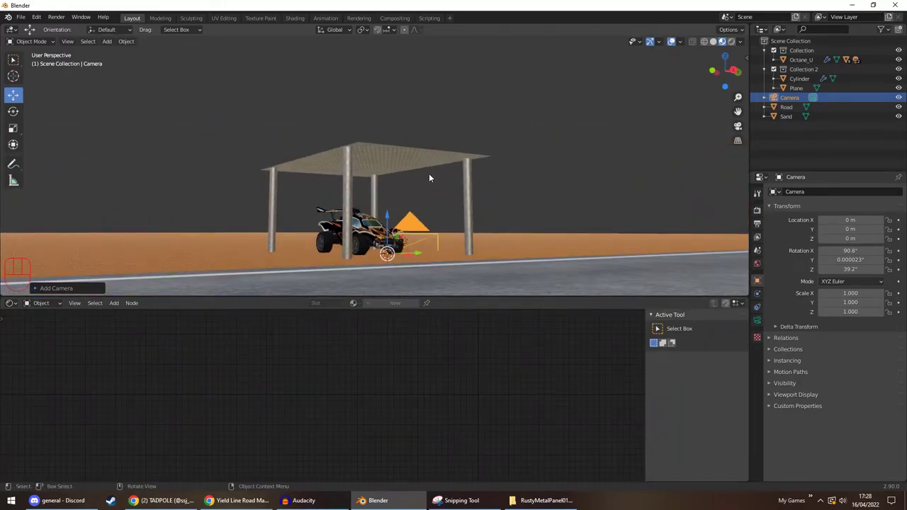
key(ctrl+alt+KP_0)
key(ctrl+b)
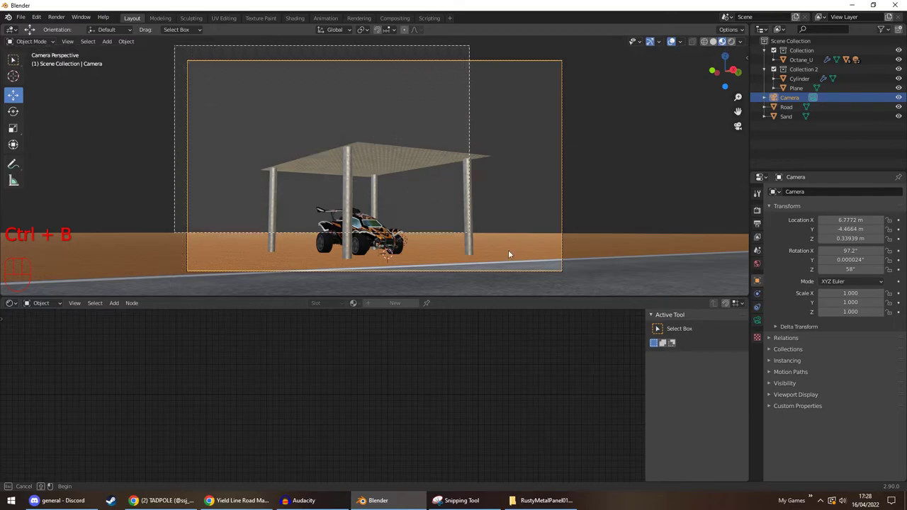
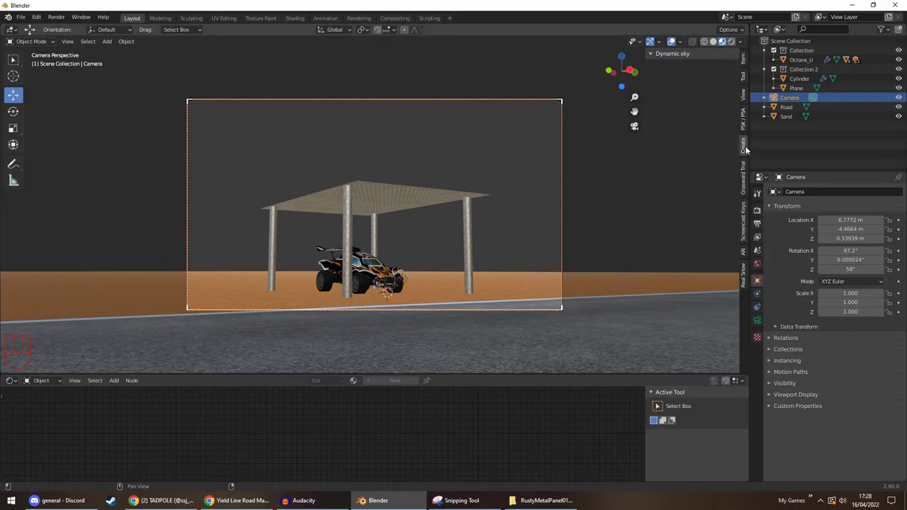
Create the Dynamic_1 sky, assign it as the scene World, and switch to Rendered shading
click(678, 74)
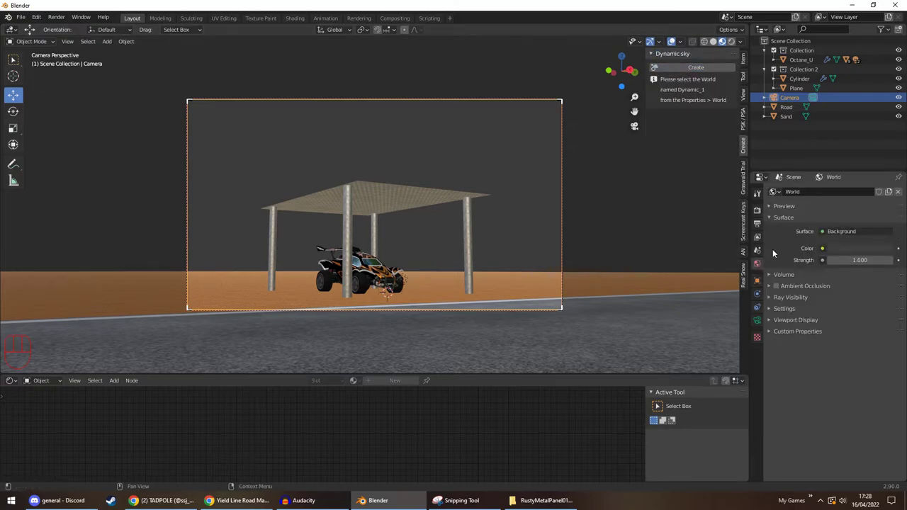
click(792, 209)
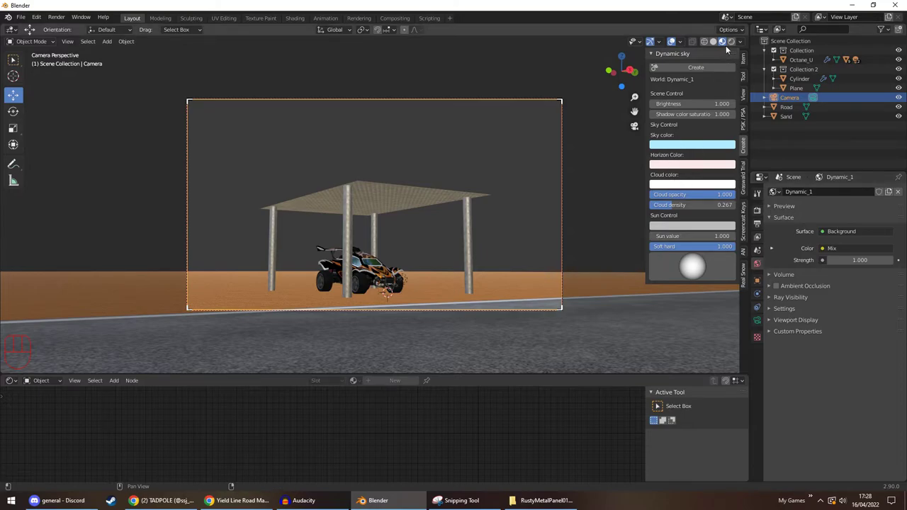
click(732, 49)
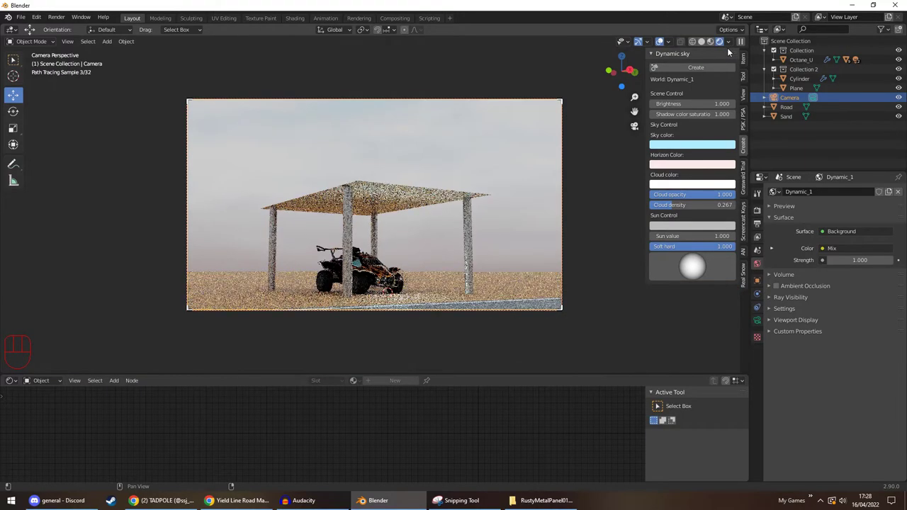
Pick a vivid cyan-blue Sky colour and a greyish-brown Horizon Color for Dynamic_1
click(759, 212)
drag(841, 195, 841, 211)
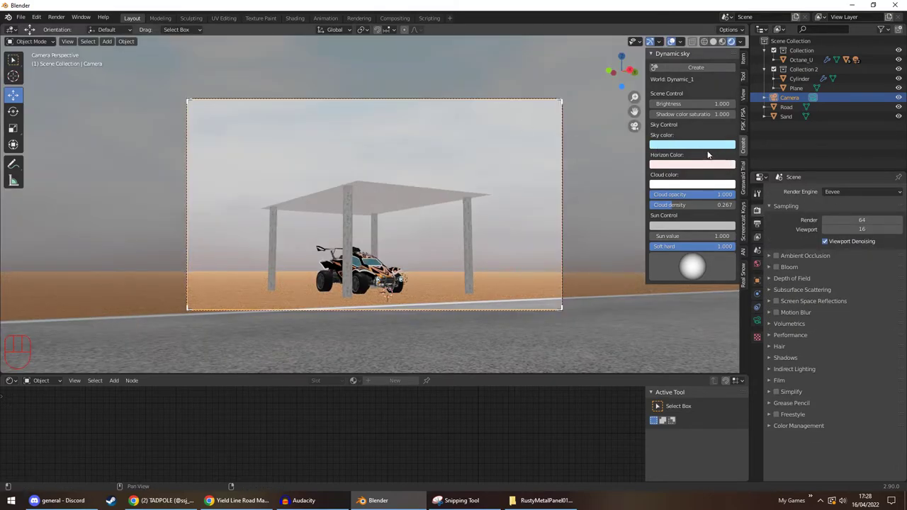
click(682, 148)
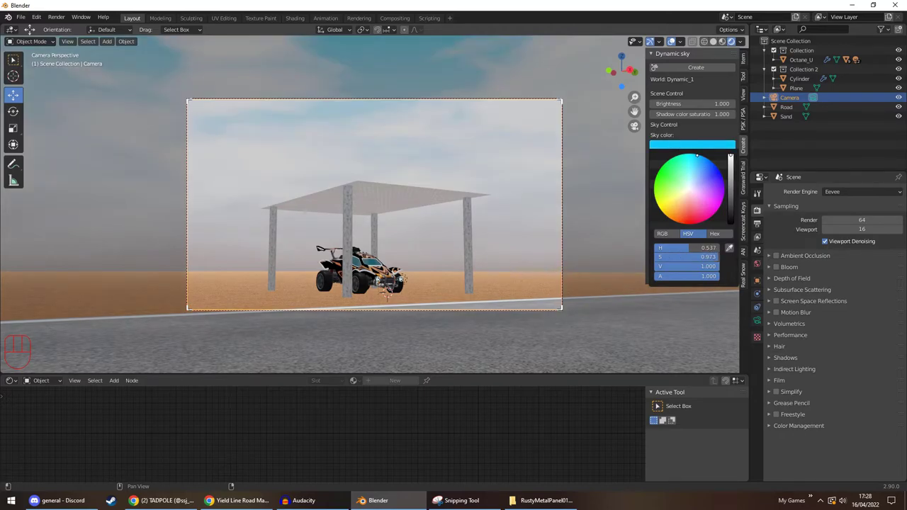
click(707, 169)
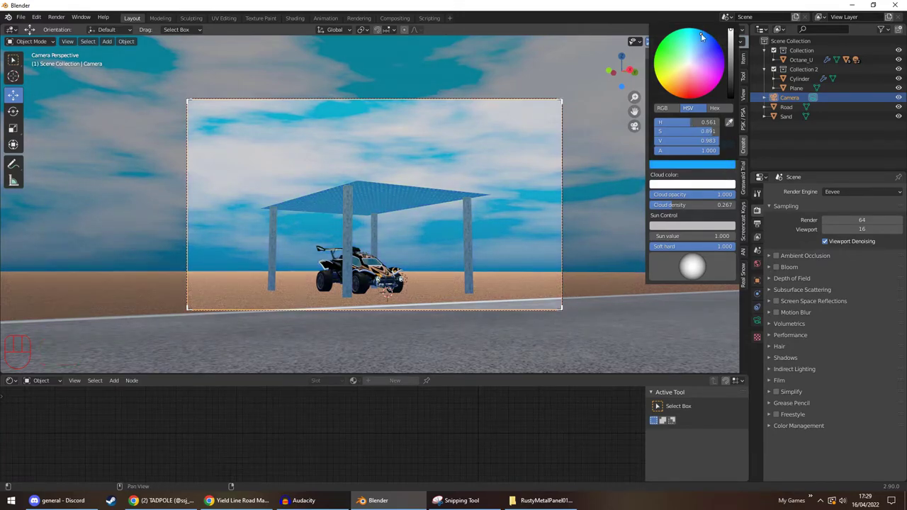
key(ctrl+z)
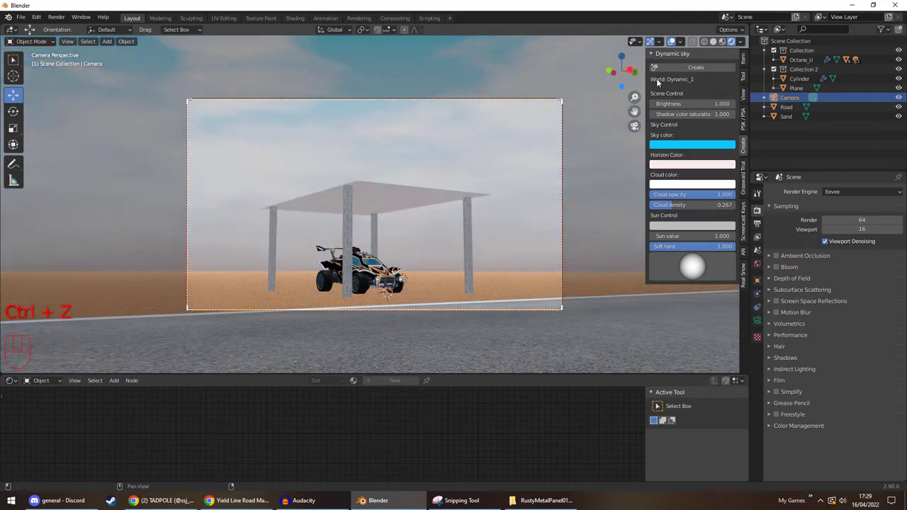
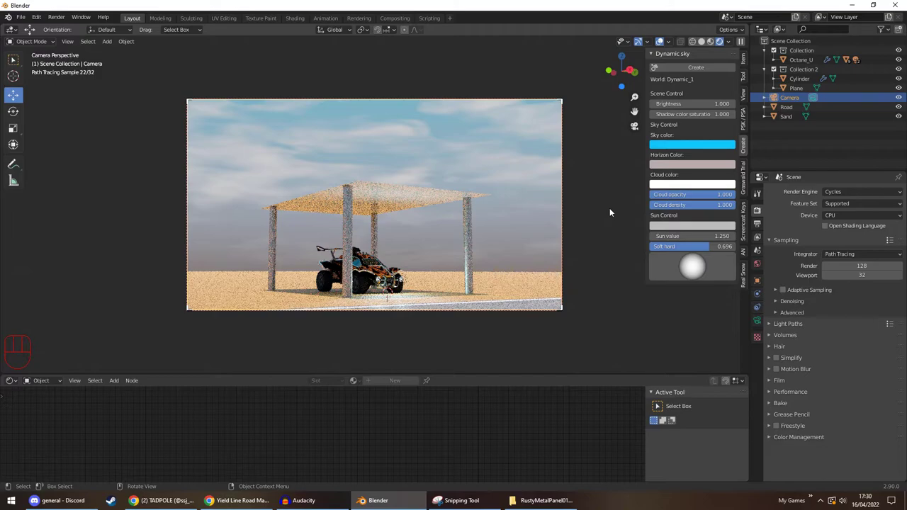
Leave the rendered preview for Material Preview and return to the camera view of shelter and car
drag(715, 43, 774, 146)
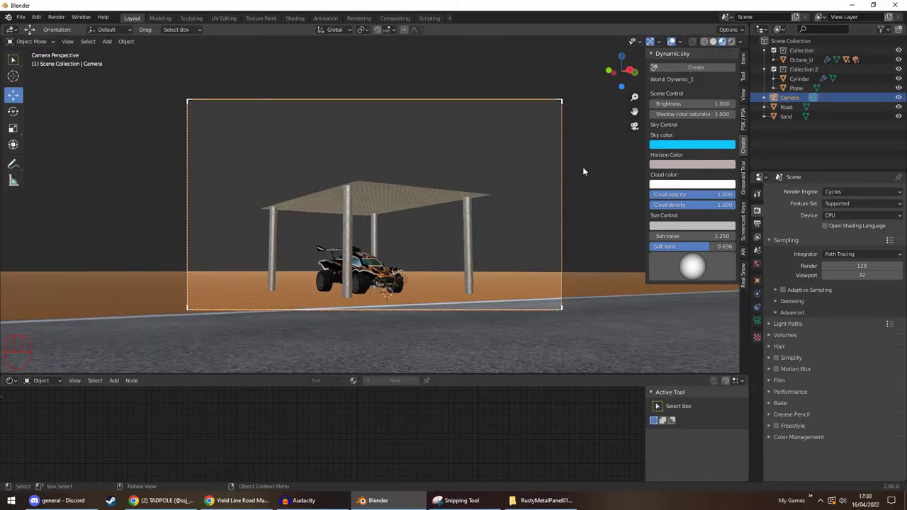
middle_click(584, 173)
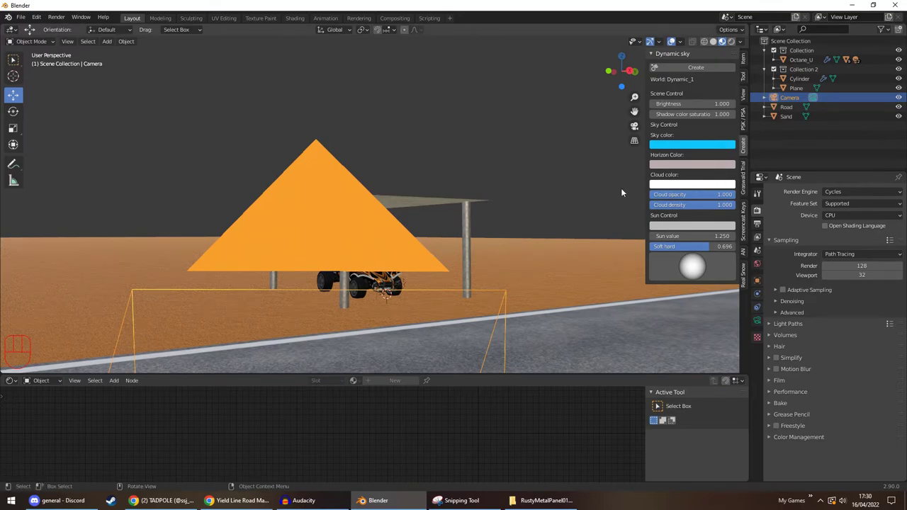
key(n)
click(740, 132)
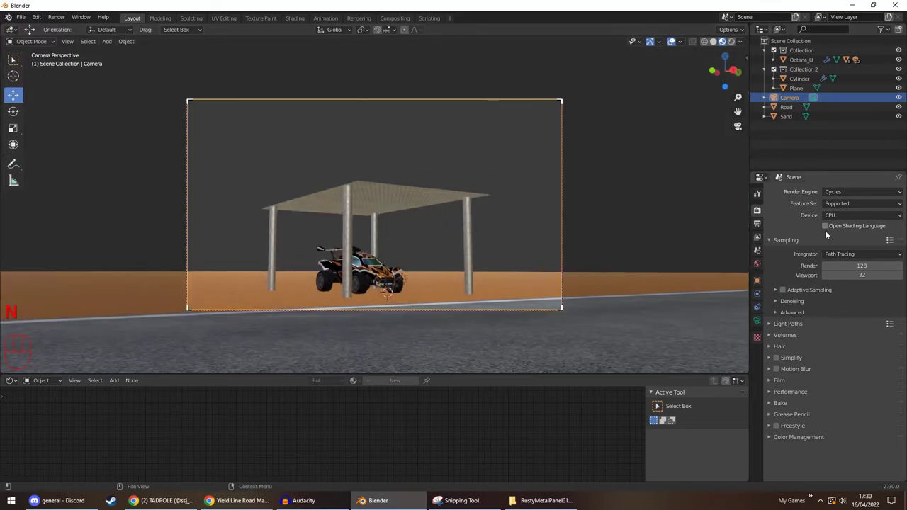
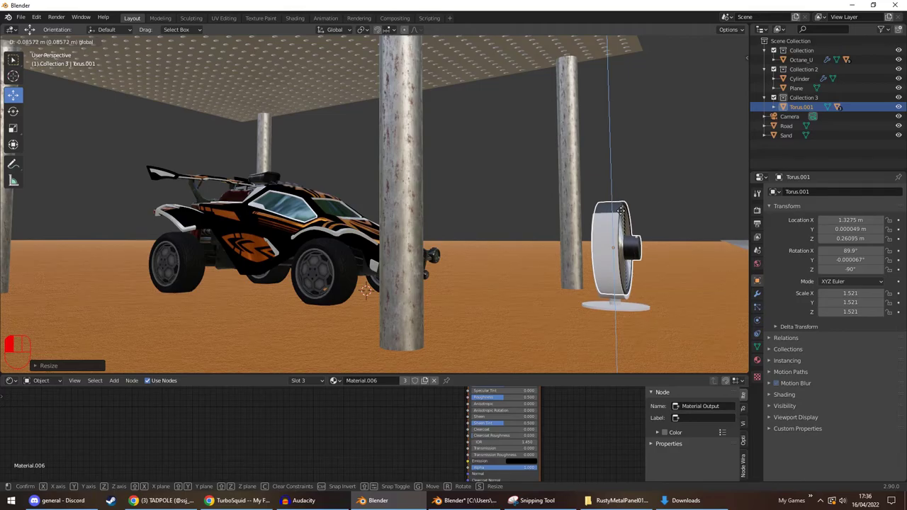
Orbit to the fan's front and add a Cube at the origin in Collection 3 for the power box
click(672, 188)
middle_click(664, 192)
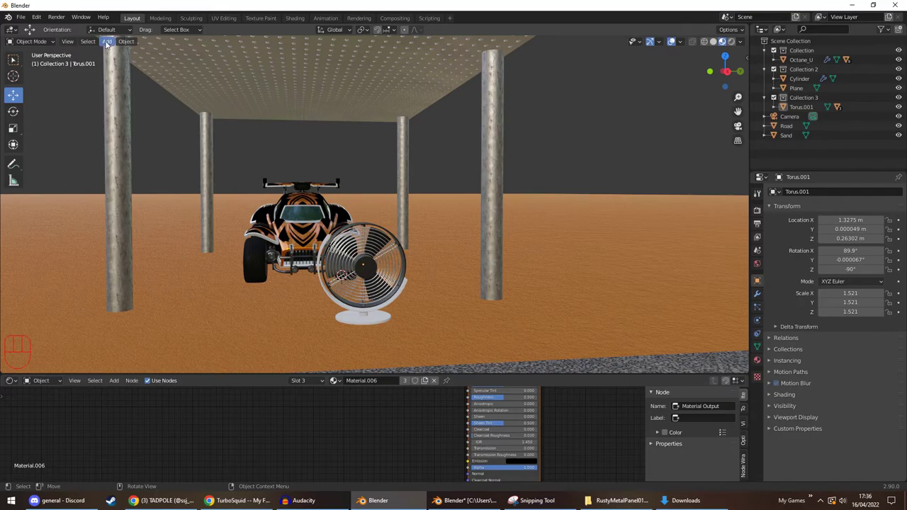
drag(107, 53, 424, 262)
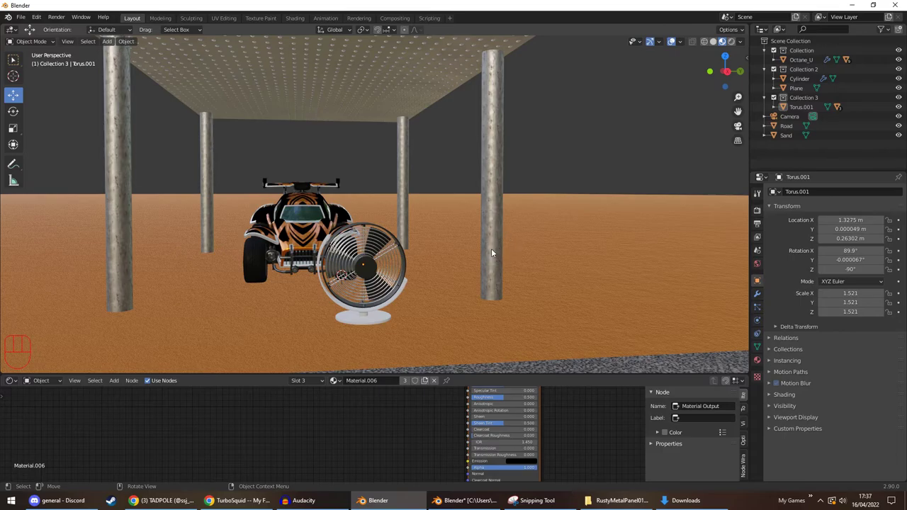
drag(493, 236, 475, 236)
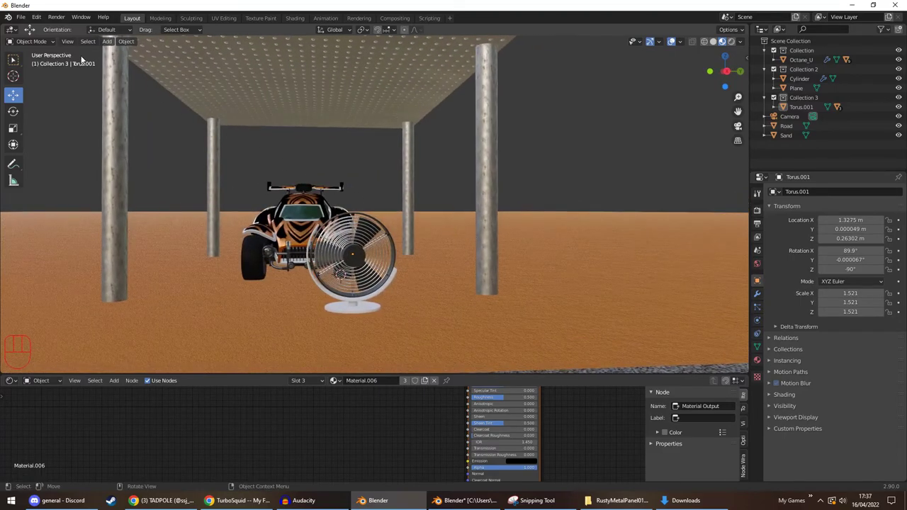
drag(105, 48, 210, 62)
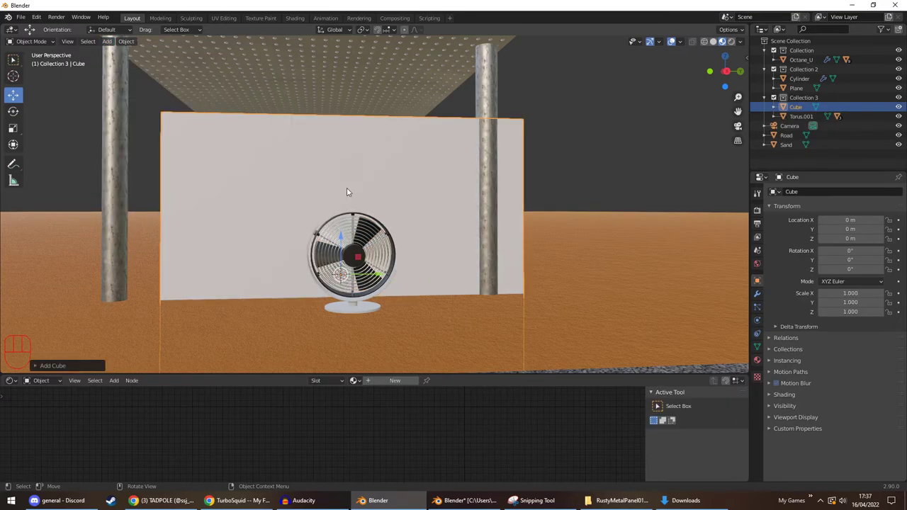
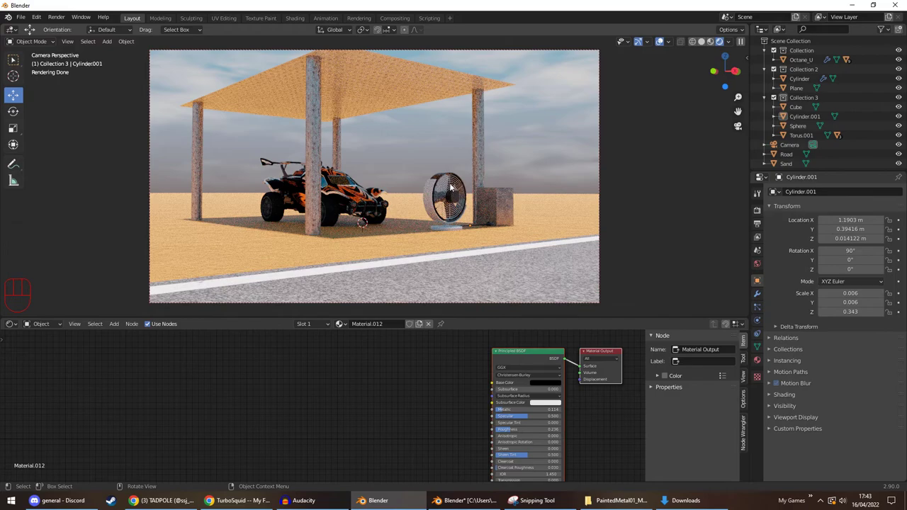
Select a fan part to inspect it in the finished camera render, then deselect it
click(454, 187)
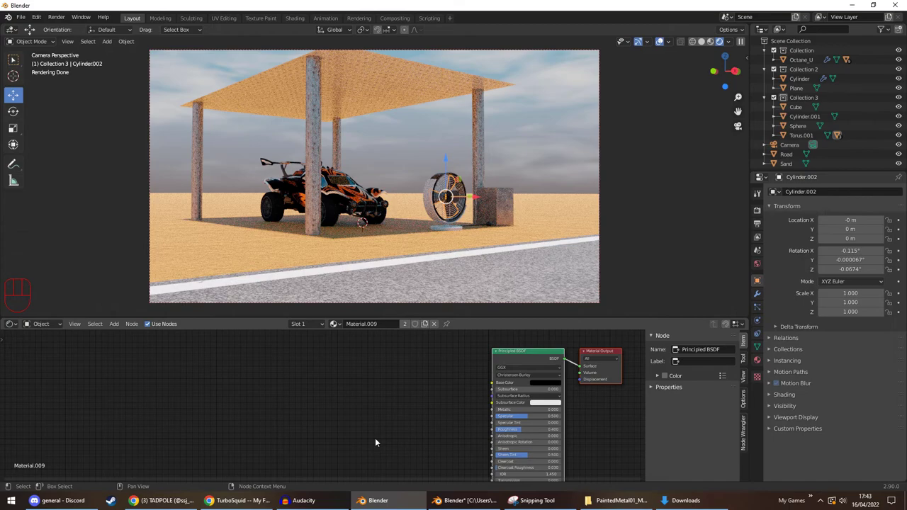
click(418, 159)
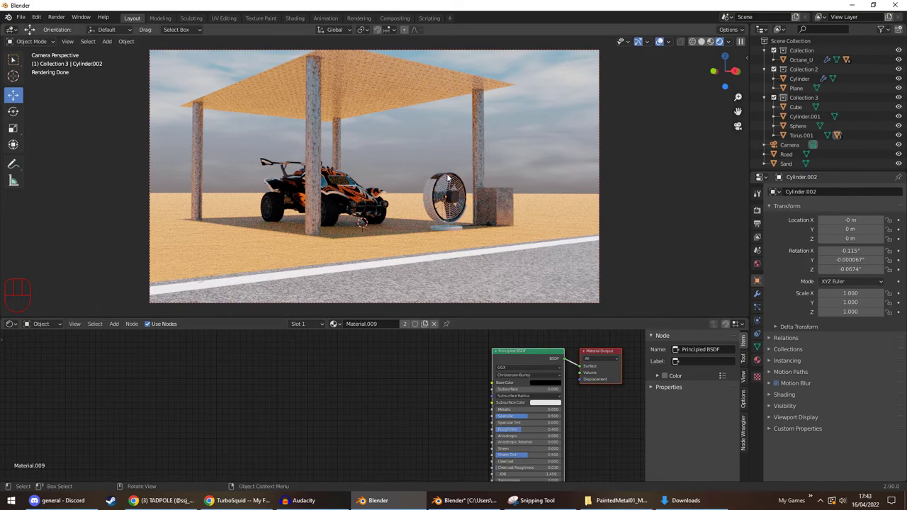